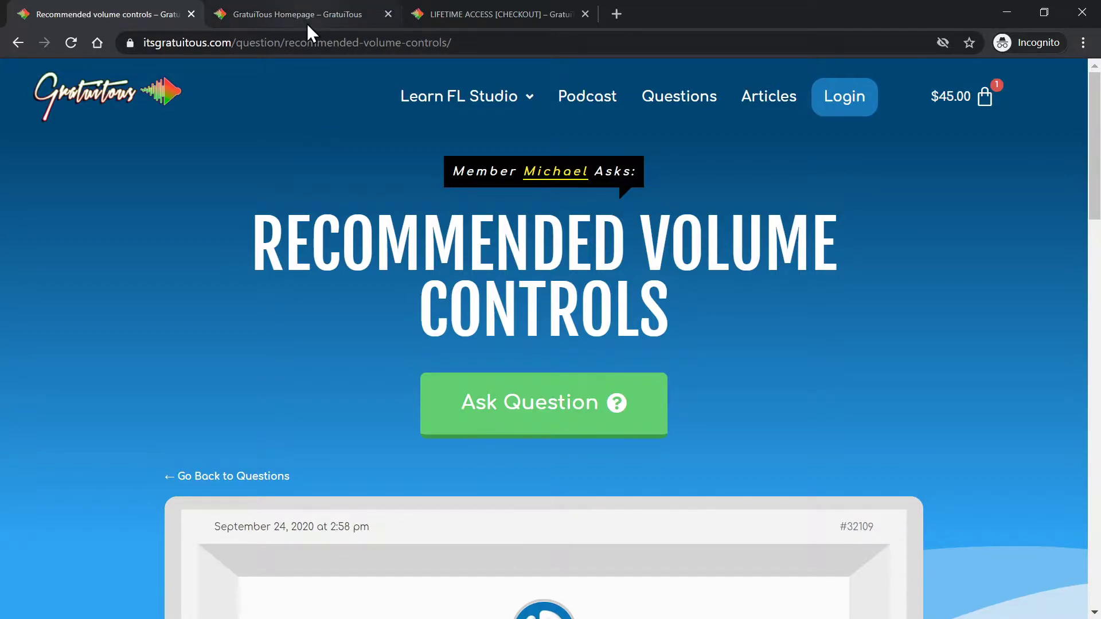
{"action": "left_click", "coordinate": [305, 20]}
{"action": "scroll", "scroll_direction": "down", "scroll_amount": 3}
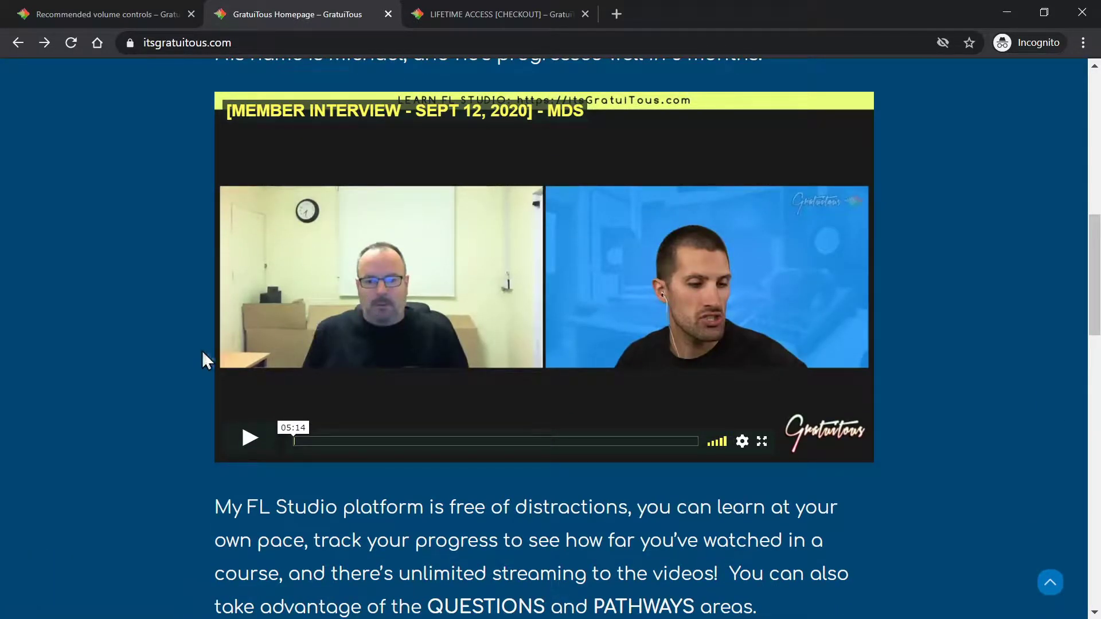
{"action": "scroll", "scroll_direction": "down", "scroll_amount": 3}
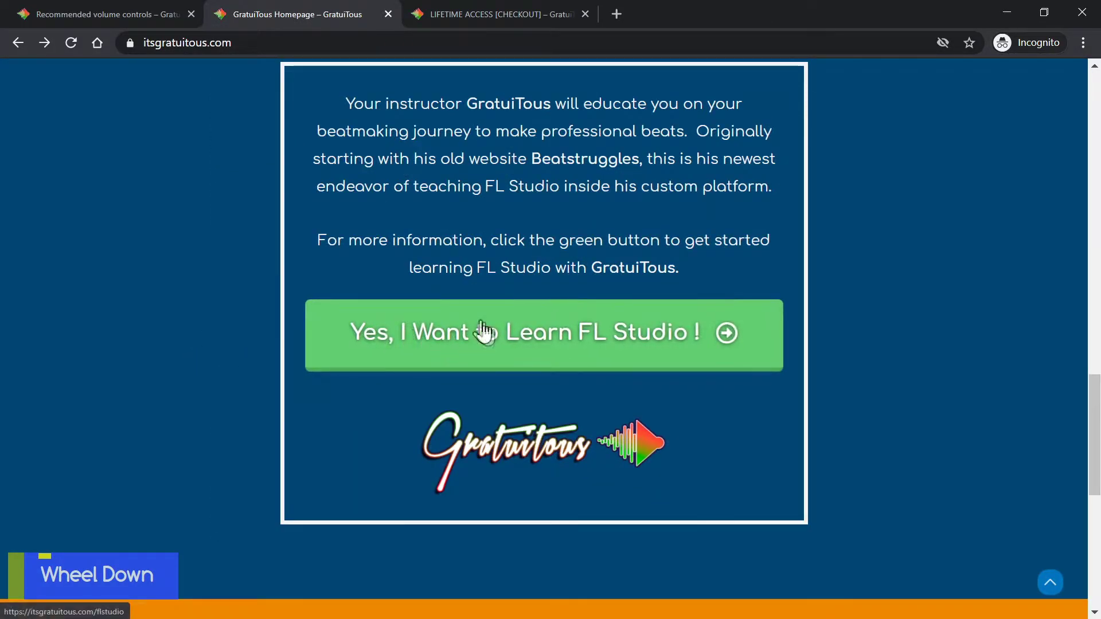
{"action": "scroll", "scroll_direction": "down", "scroll_amount": 3}
{"action": "scroll", "scroll_direction": "up", "scroll_amount": 3}
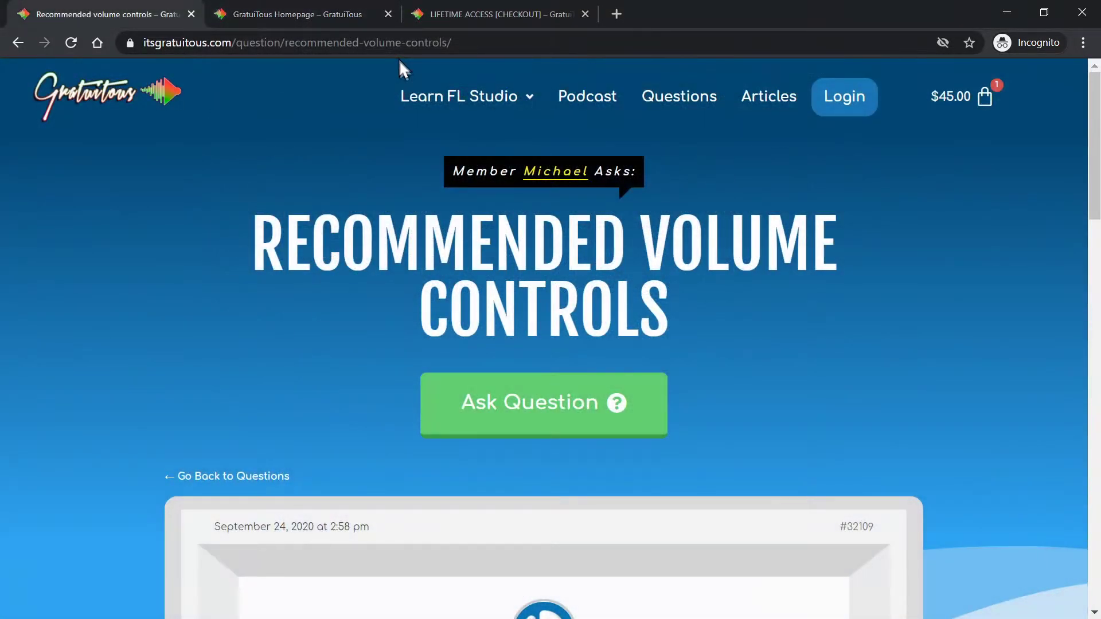
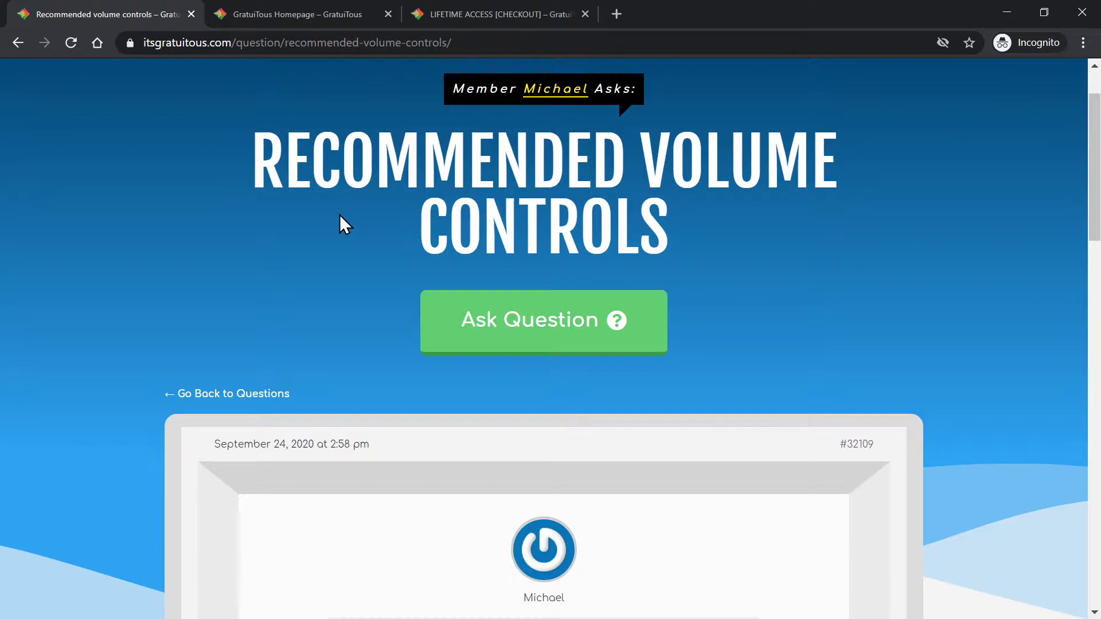
{"action": "scroll", "scroll_direction": "down", "scroll_amount": 3}
{"action": "scroll", "scroll_direction": "down", "scroll_amount": 3}
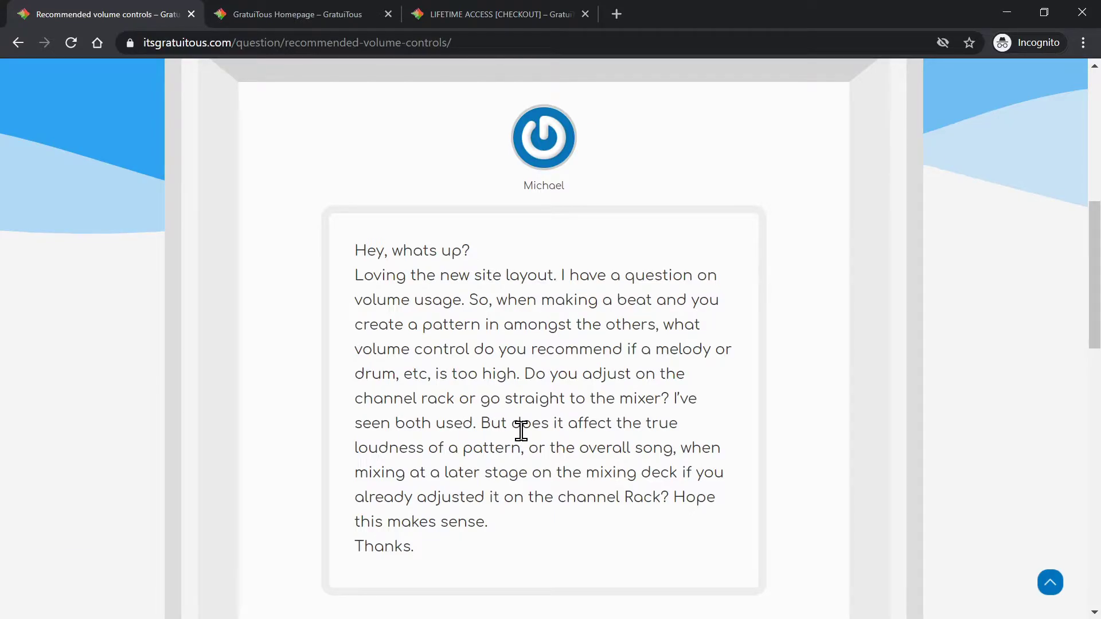
{"action": "key", "text": "alt+Tab"}
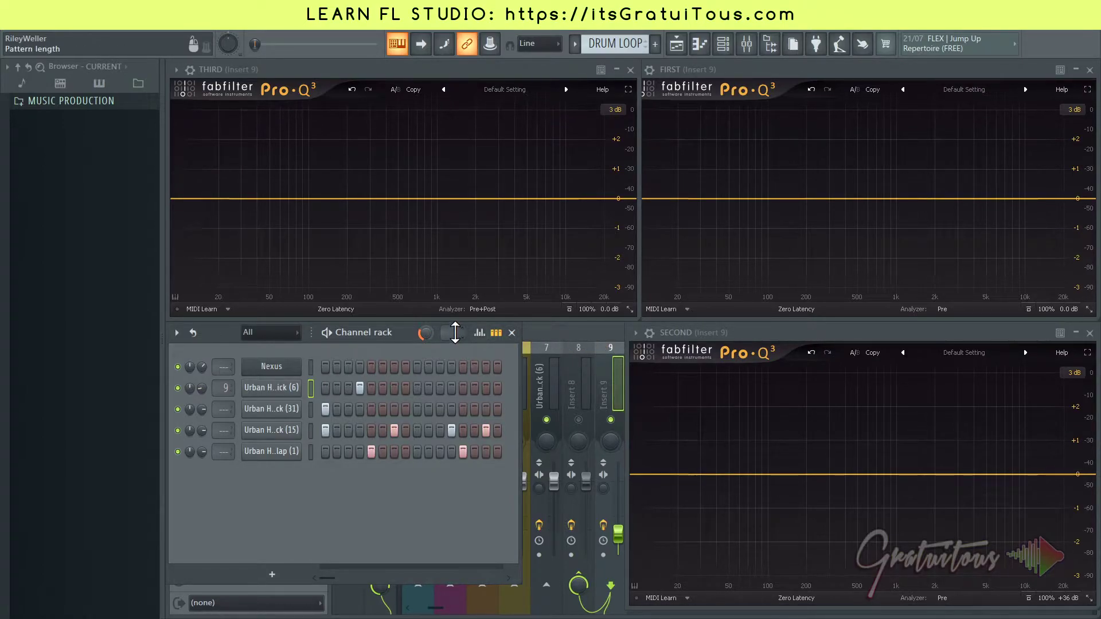
{"action": "left_click", "coordinate": [391, 348]}
{"action": "key", "text": "F6"}
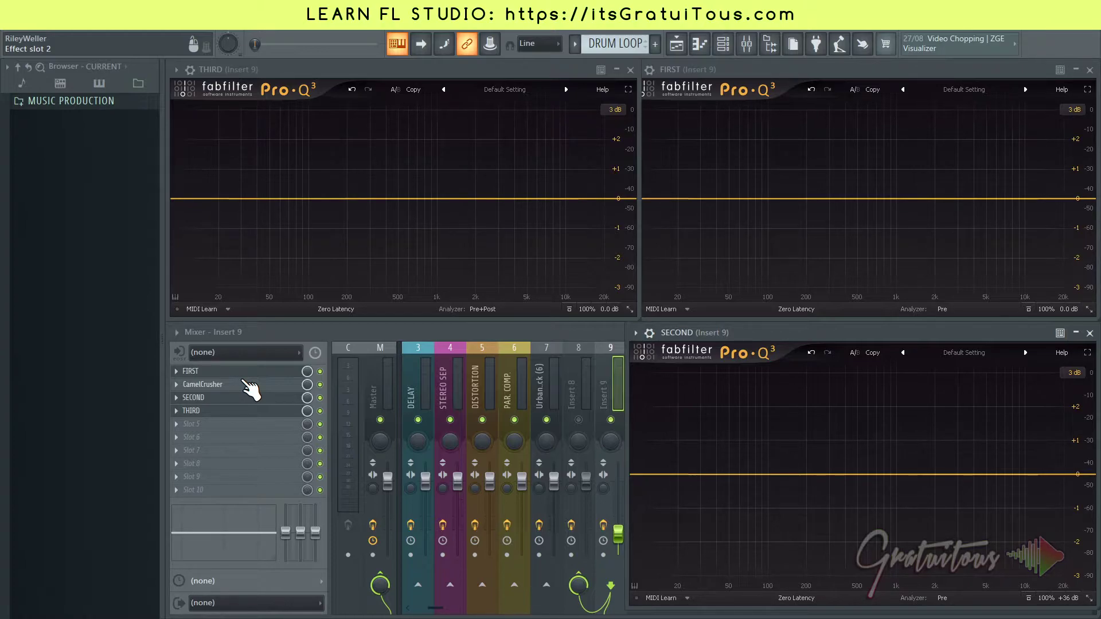
{"action": "key", "text": "F6"}
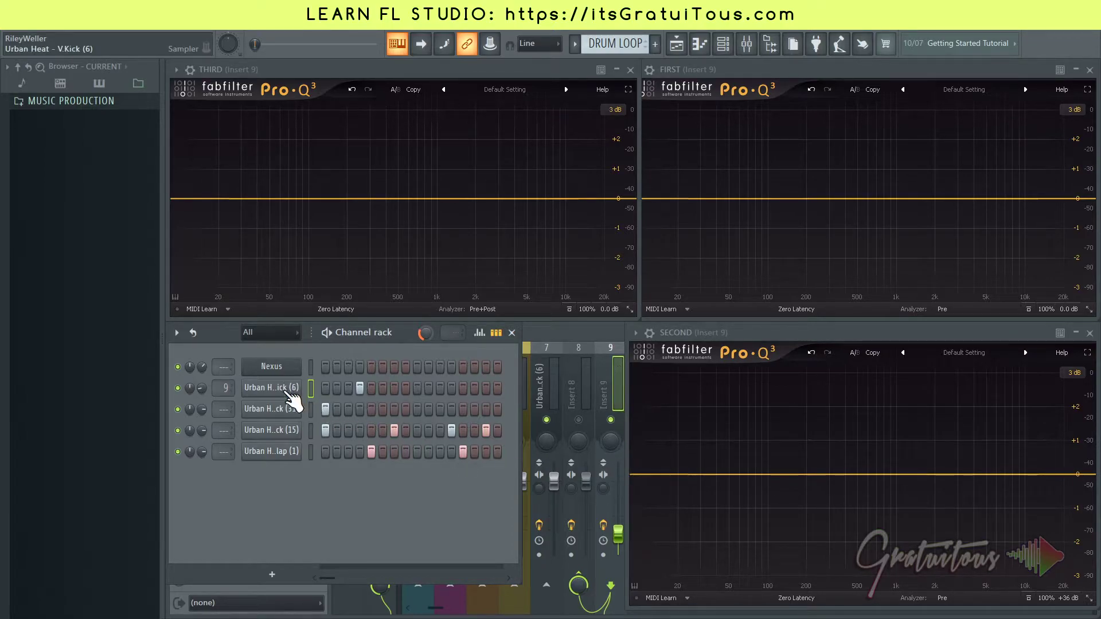
{"action": "key", "text": "F6"}
{"action": "right_click", "coordinate": [288, 397]}
{"action": "left_click", "coordinate": [316, 400]}
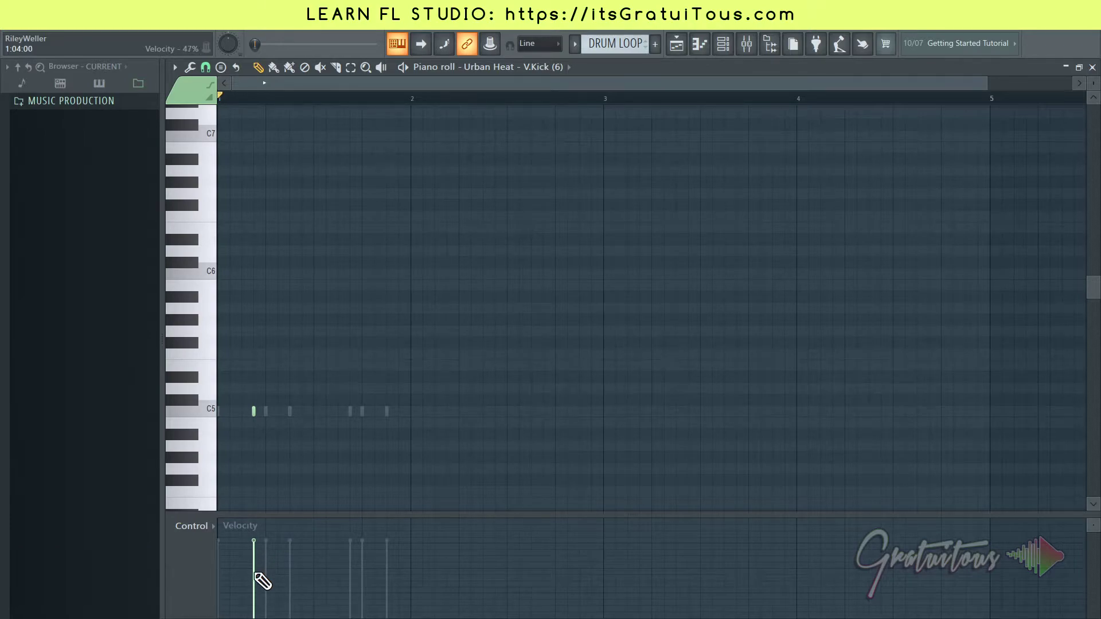
{"action": "left_click", "coordinate": [601, 74]}
Dismiss open windows and switch the mixer to its Wide layout to show more inserts
{"action": "key", "text": "Escape"}
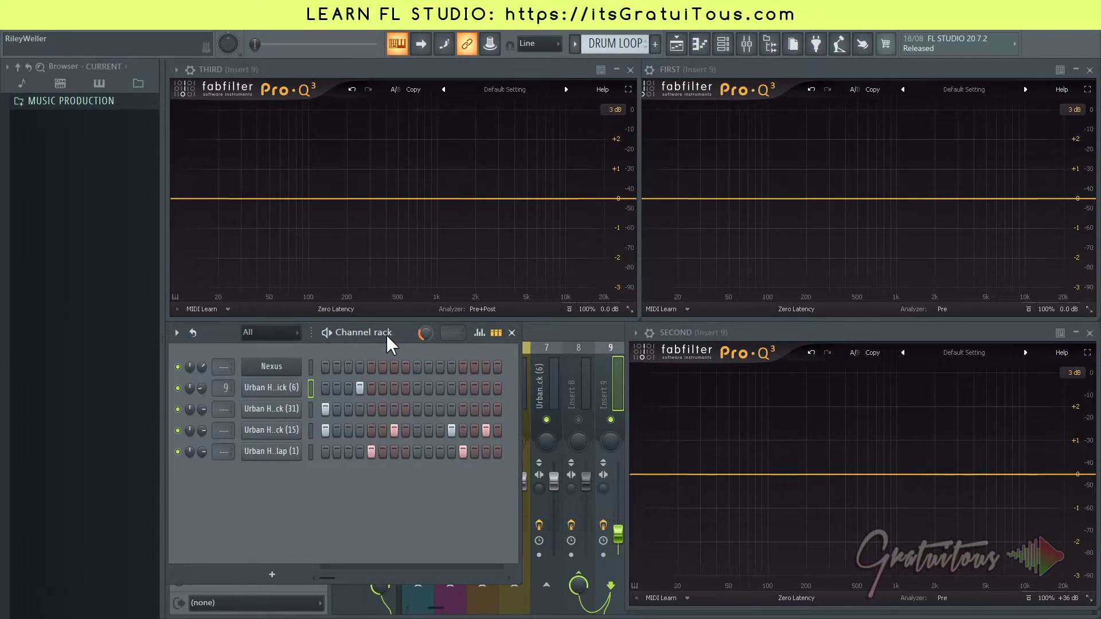
{"action": "key", "text": "Escape"}
{"action": "left_click", "coordinate": [385, 338]}
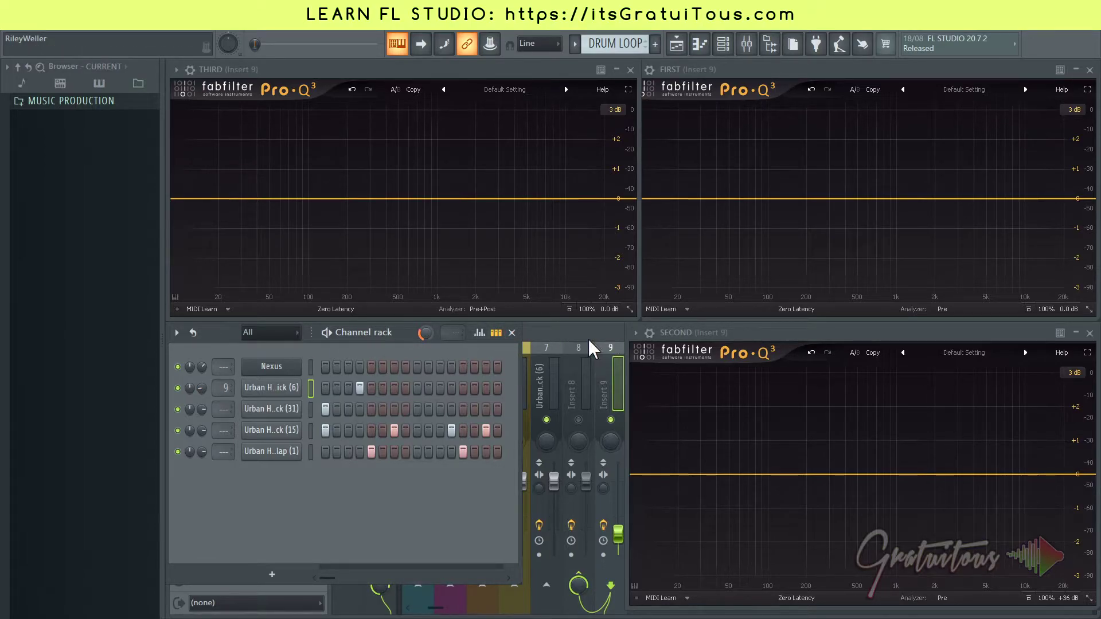
{"action": "left_click", "coordinate": [403, 345]}
{"action": "key", "text": "F6"}
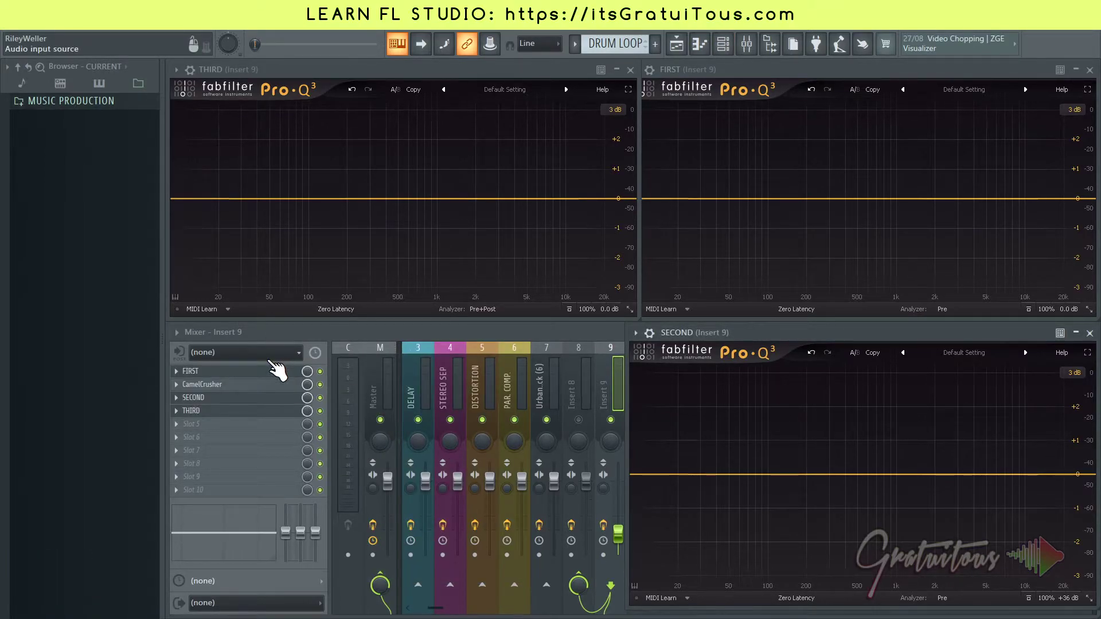
{"action": "key", "text": "F6"}
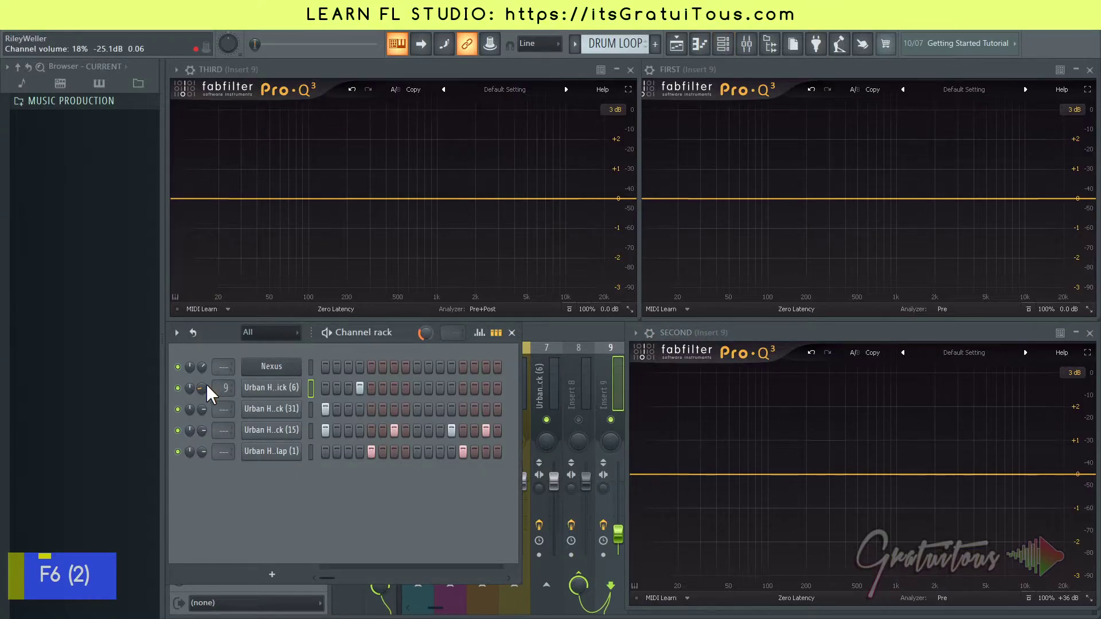
Toggle between the channel rack and the wide mixer to compare the two views
{"action": "key", "text": "F6"}
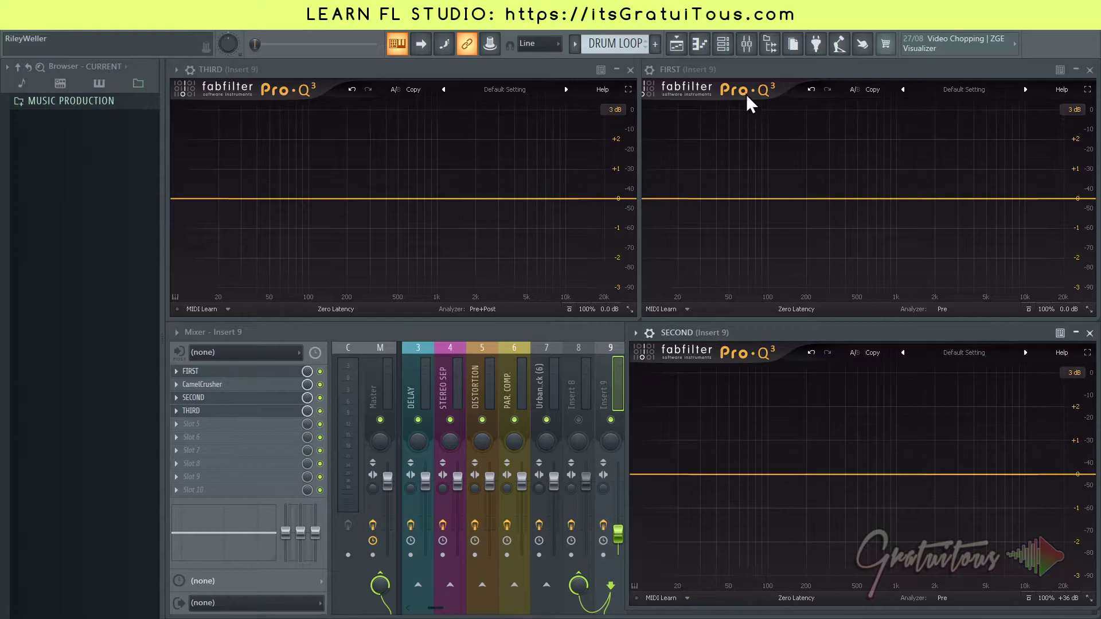
{"action": "key", "text": "F6"}
{"action": "key", "text": "q"}
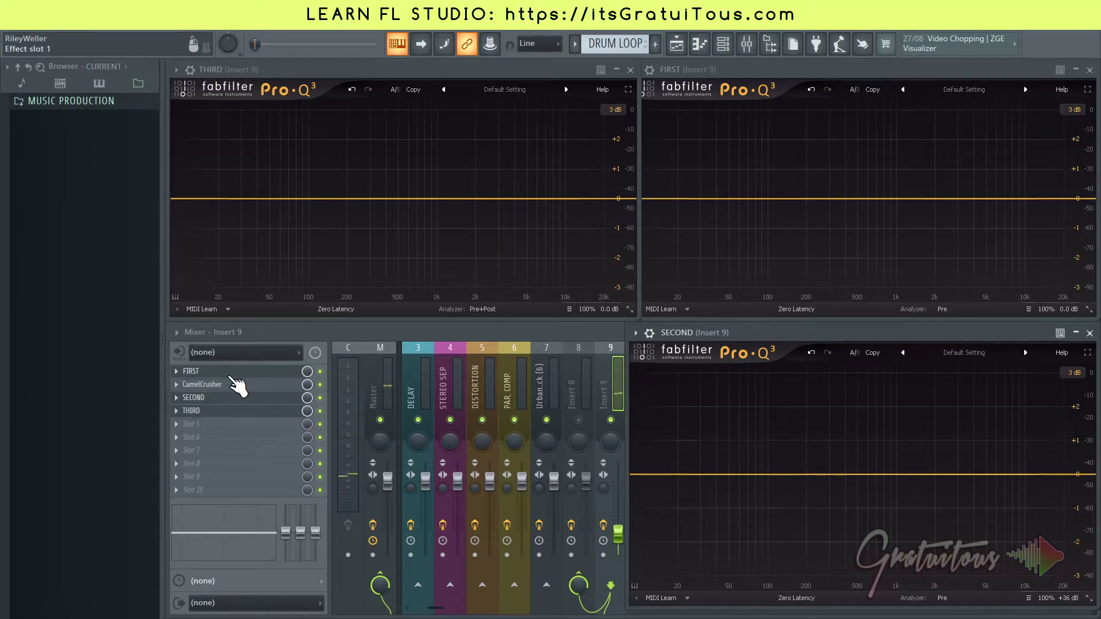
{"action": "key", "text": "q"}
{"action": "key", "text": "F6"}
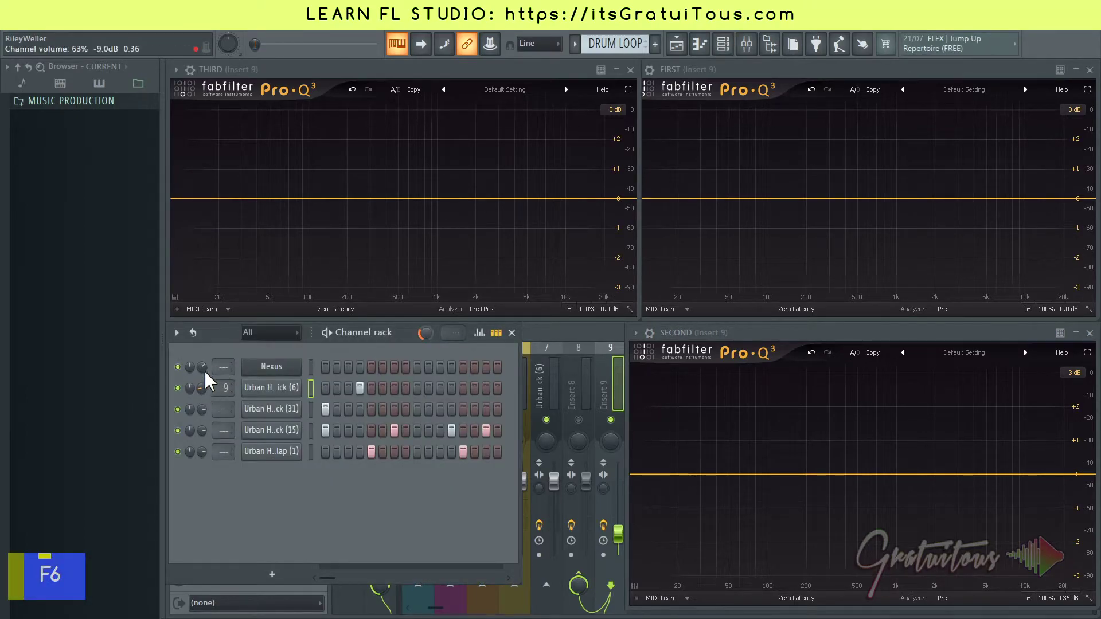
{"action": "key", "text": "F6"}
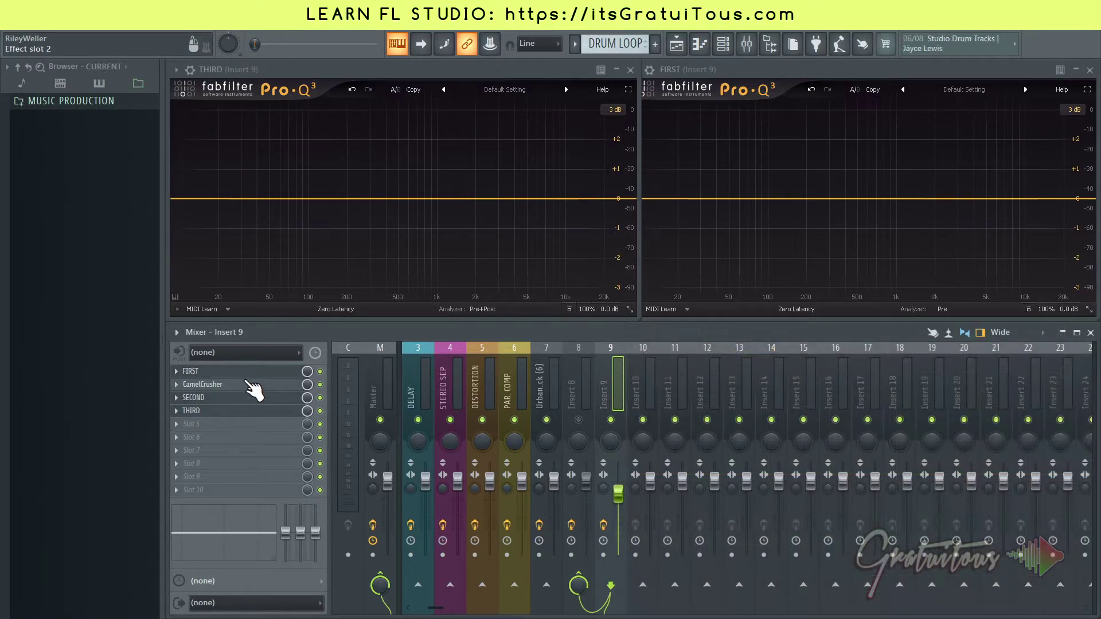
Turn the Urban Heat kick's channel-rack volume knob toward 39%, about -16.1 dB
{"action": "left_click", "coordinate": [261, 373]}
{"action": "key", "text": "F6"}
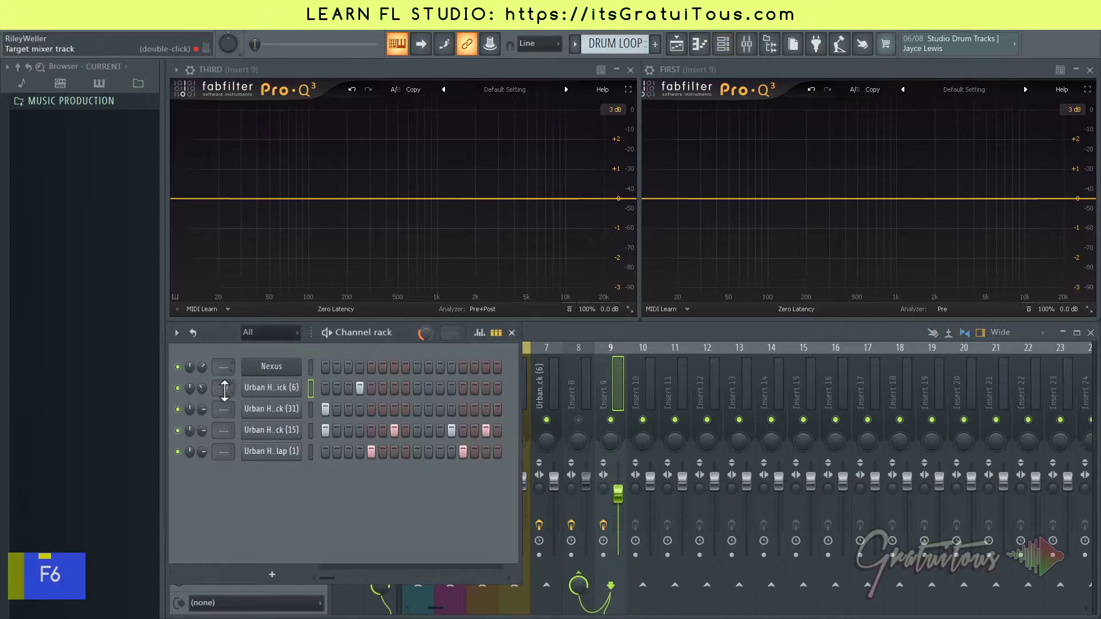
{"action": "key", "text": "F6"}
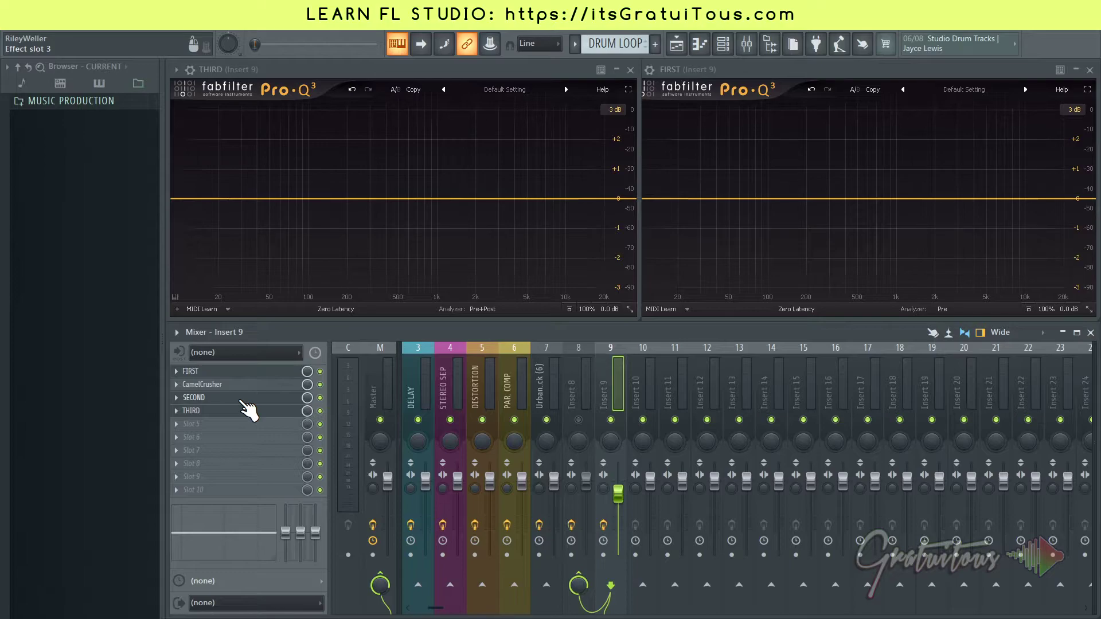
{"action": "key", "text": "F6"}
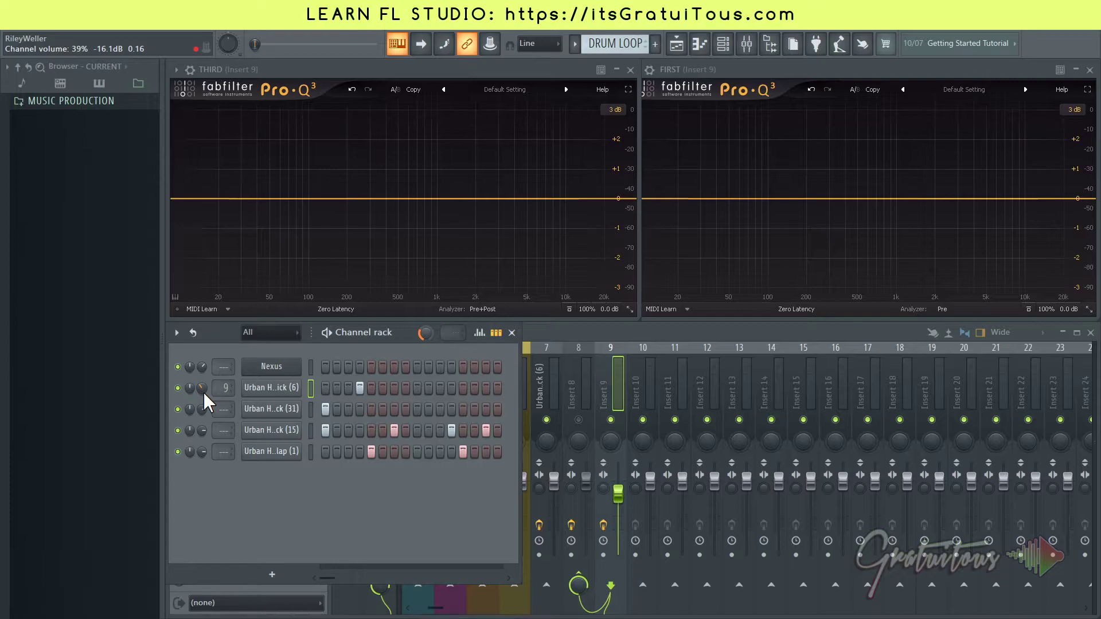
Flip between channel rack and mixer to compare the kick's level against its insert fader
{"action": "key", "text": "F6"}
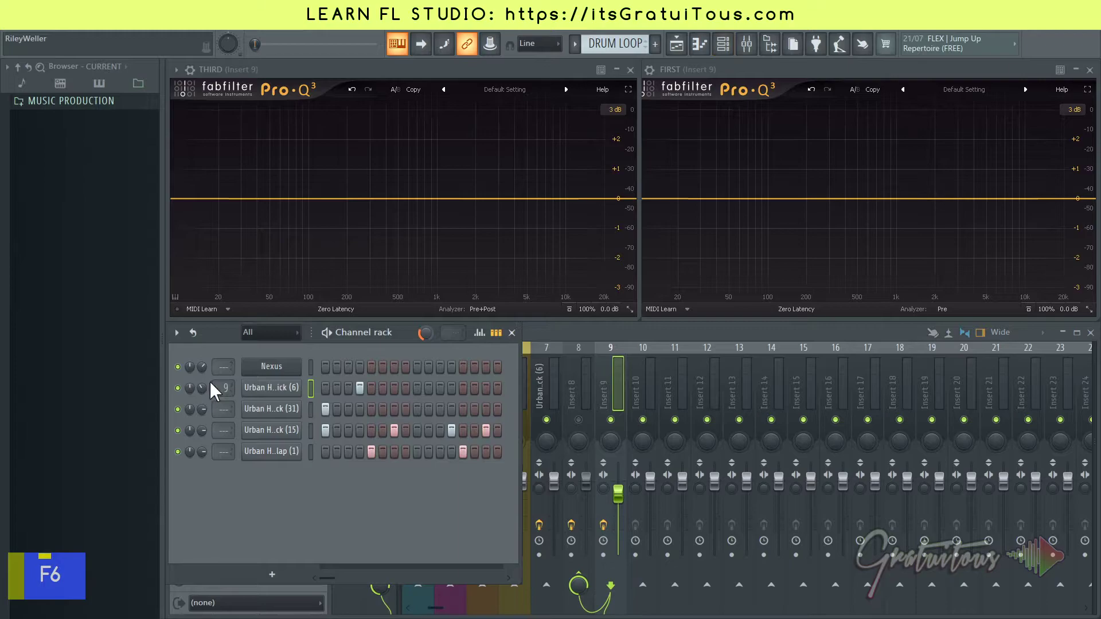
{"action": "key", "text": "F6"}
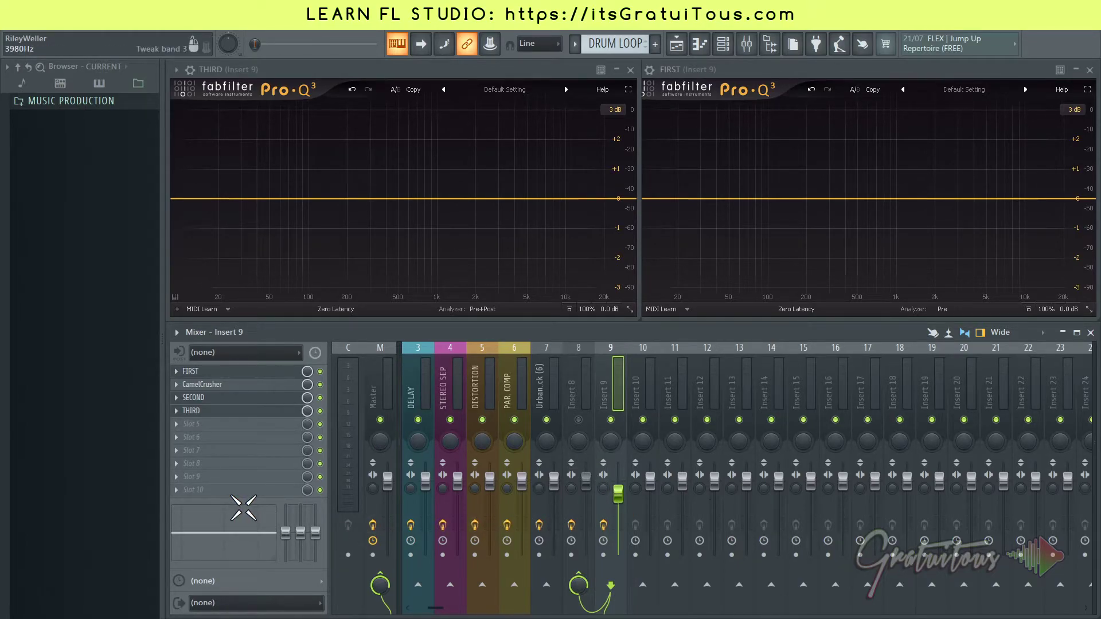
{"action": "key", "text": "F6"}
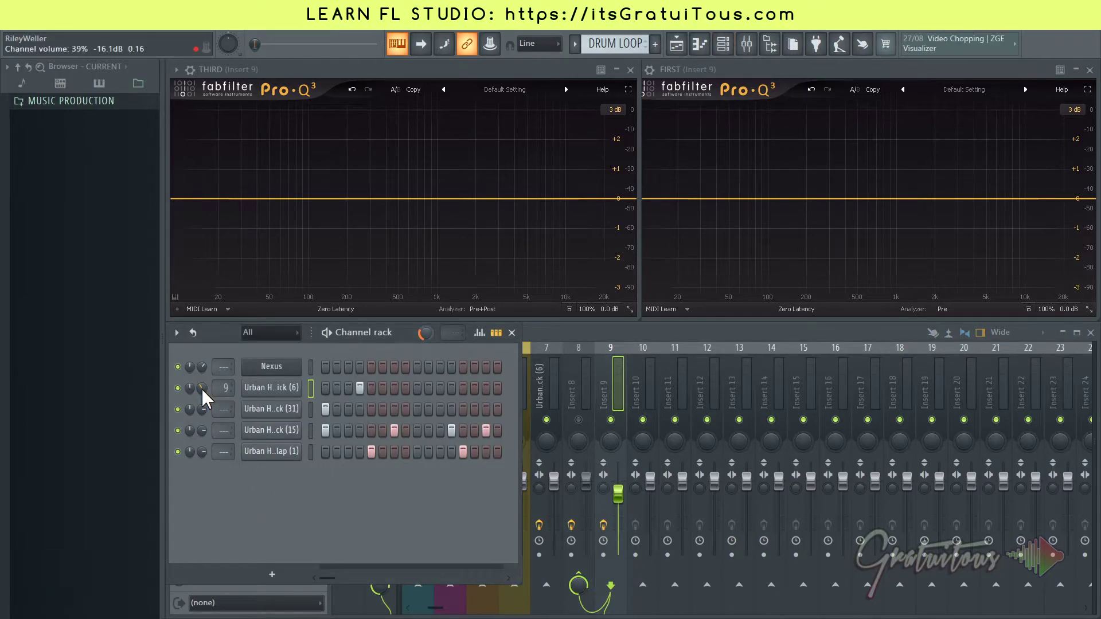
{"action": "key", "text": "F6"}
{"action": "left_click", "coordinate": [534, 337]}
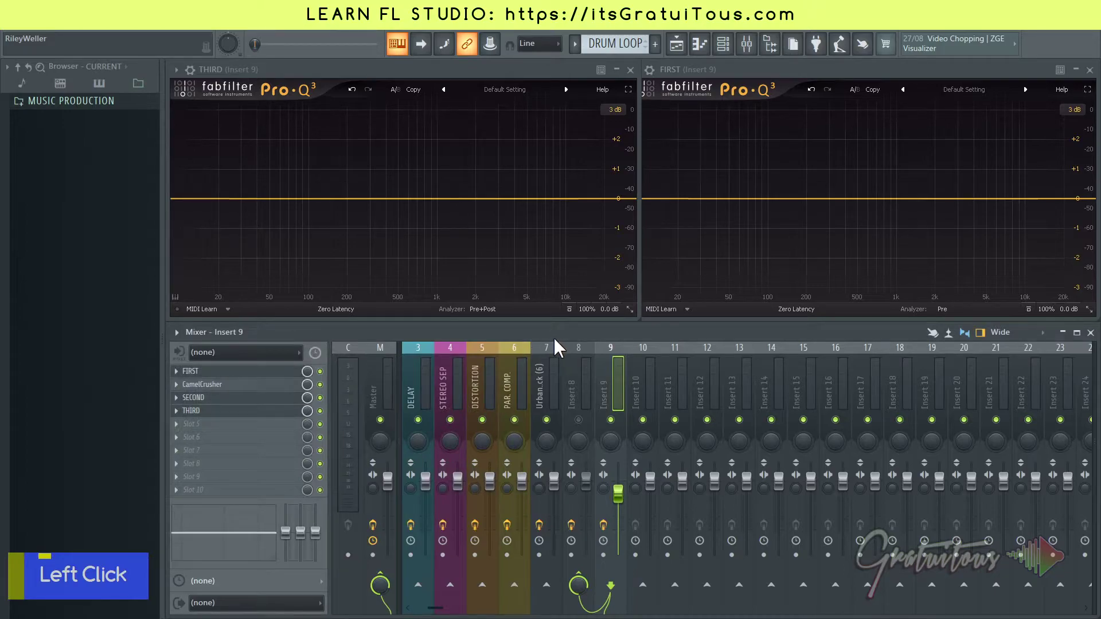
Lower the kick channel's volume knob to 35% in the channel rack
{"action": "key", "text": "F6"}
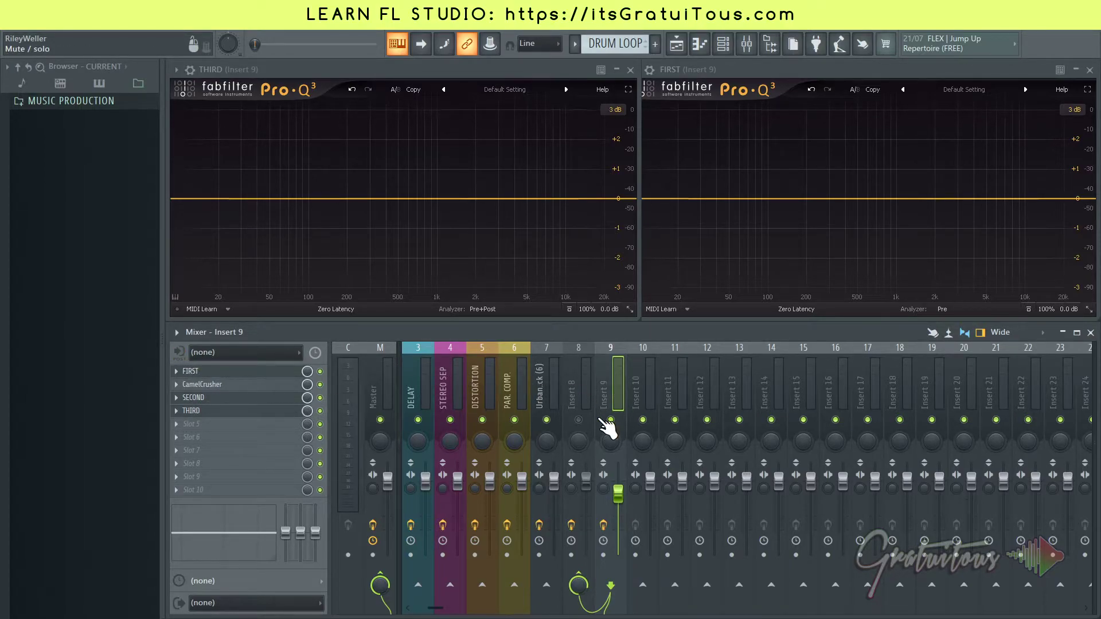
{"action": "left_click", "coordinate": [630, 496]}
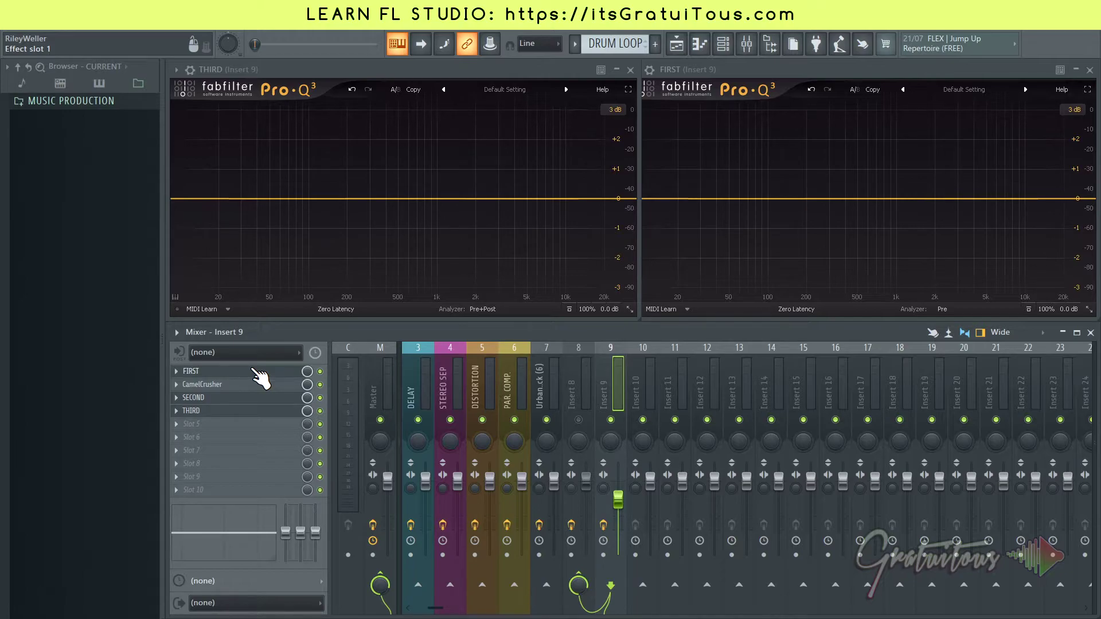
{"action": "key", "text": "F6"}
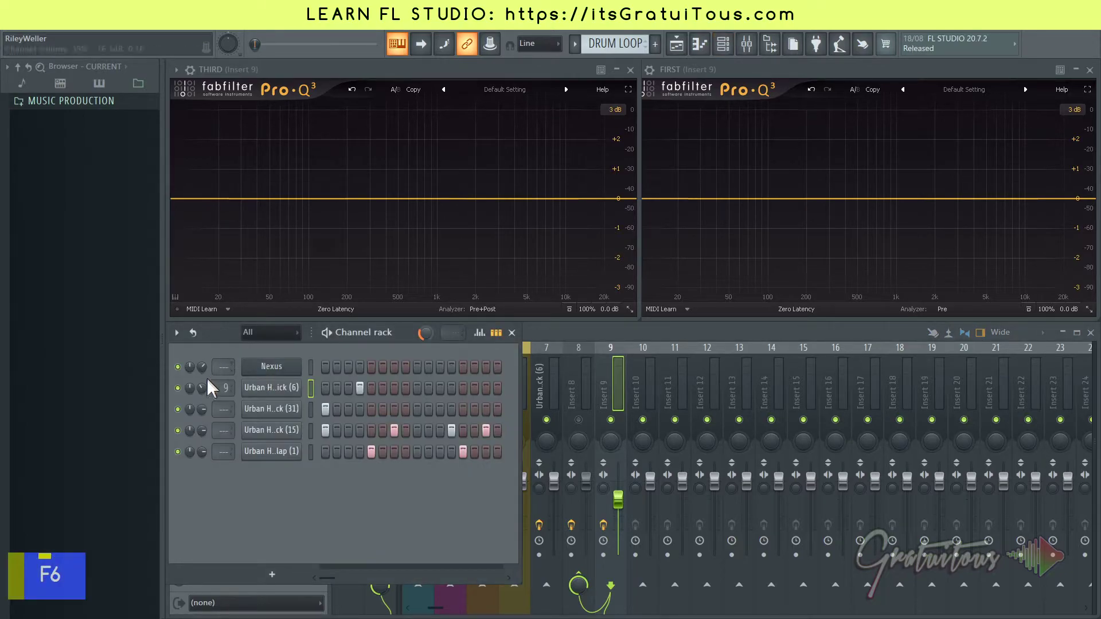
{"action": "double_click", "coordinate": [210, 393]}
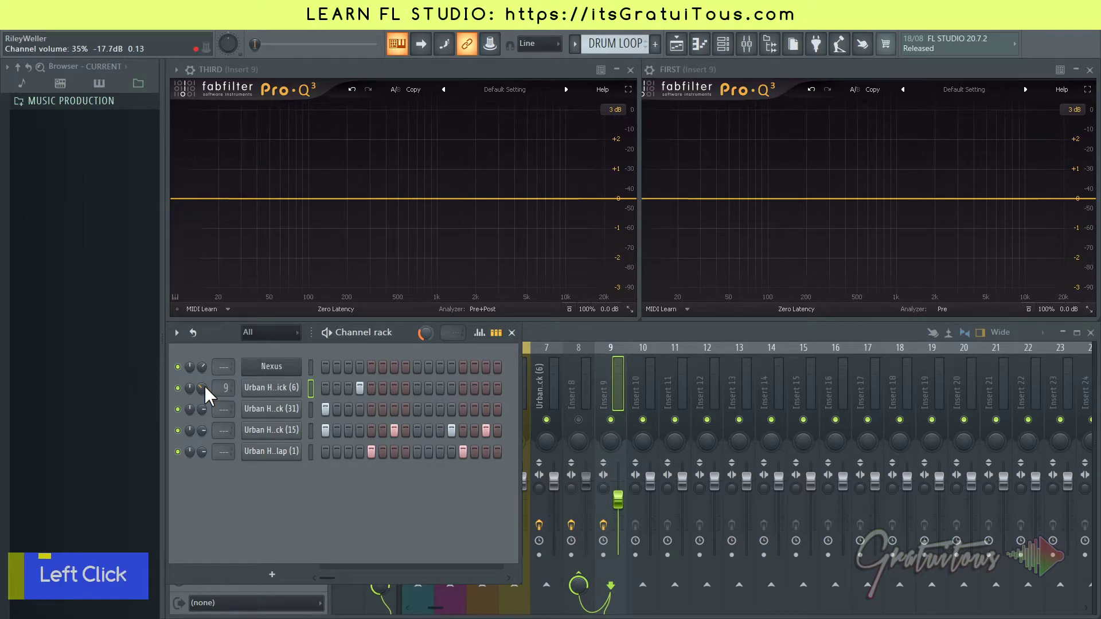
Bring up the playlist with the DRUM LOOP arrangement above the mixer
{"action": "key", "text": "F6"}
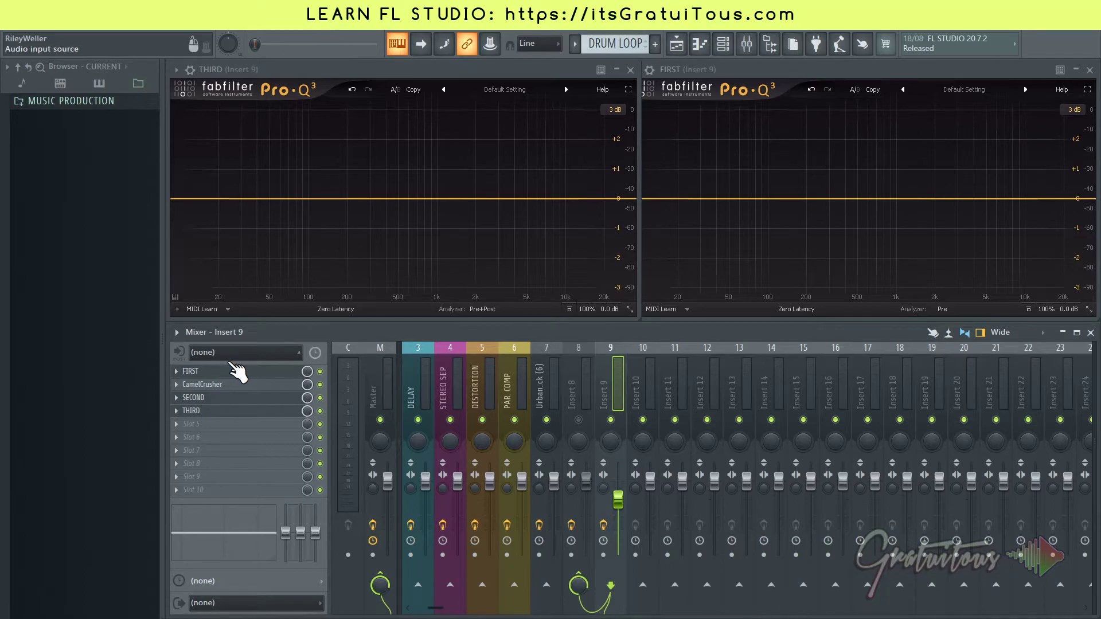
{"action": "left_click", "coordinate": [328, 71]}
{"action": "key", "text": "Escape"}
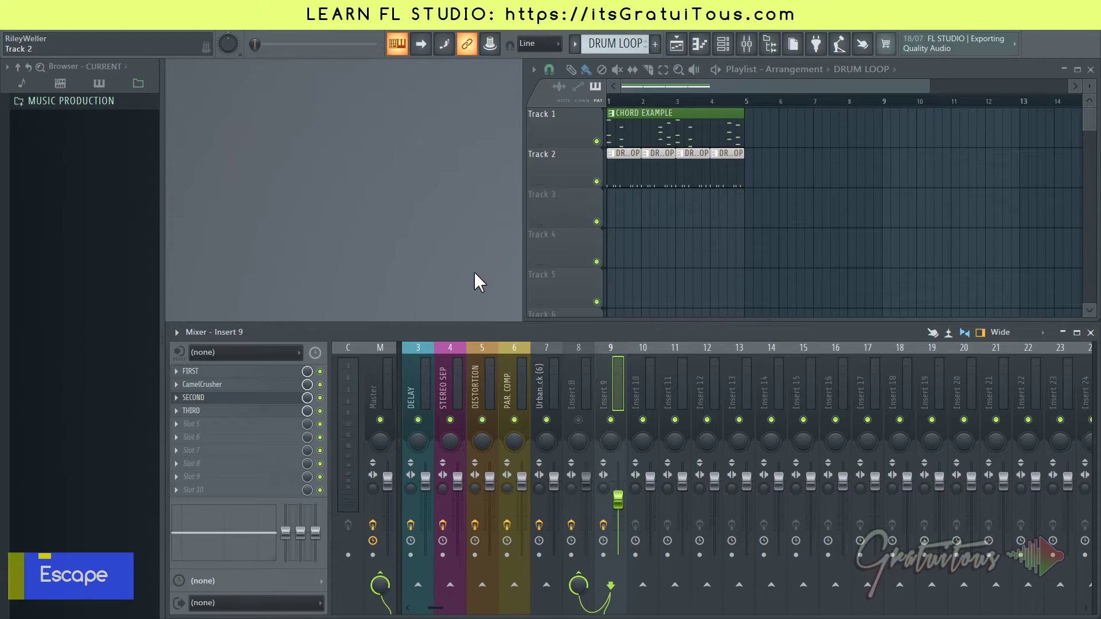
Set the Urban Heat kick's mixer track routing from insert 9 to insert 7
{"action": "key", "text": "Tab"}
{"action": "key", "text": "Tab"}
{"action": "left_click", "coordinate": [729, 341]}
{"action": "key", "text": "Escape"}
{"action": "key", "text": "F6"}
{"action": "left_click", "coordinate": [374, 318]}
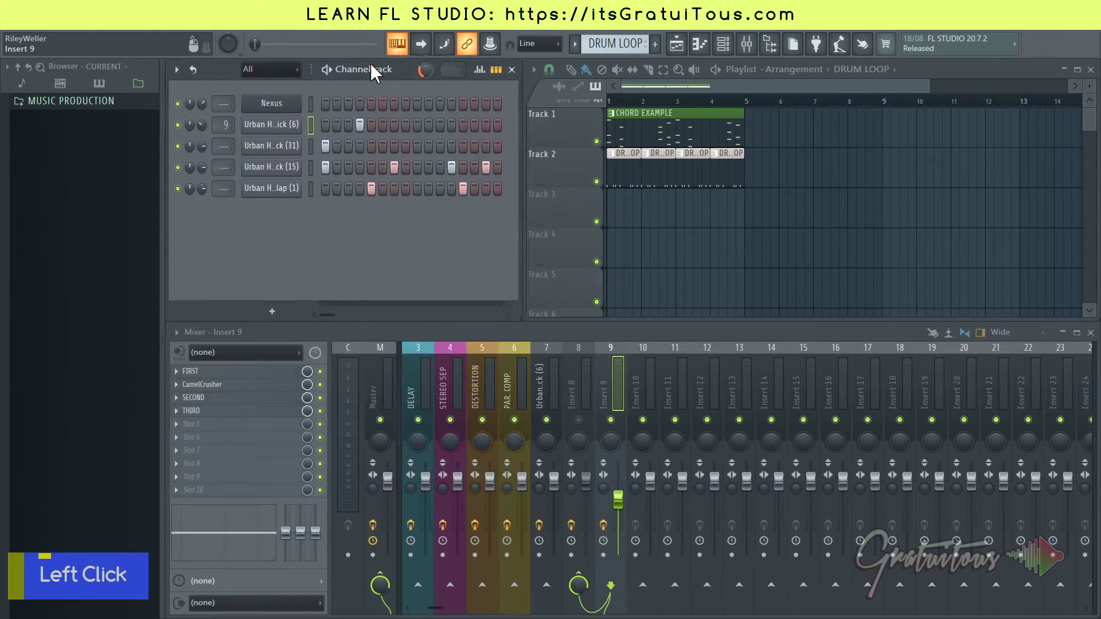
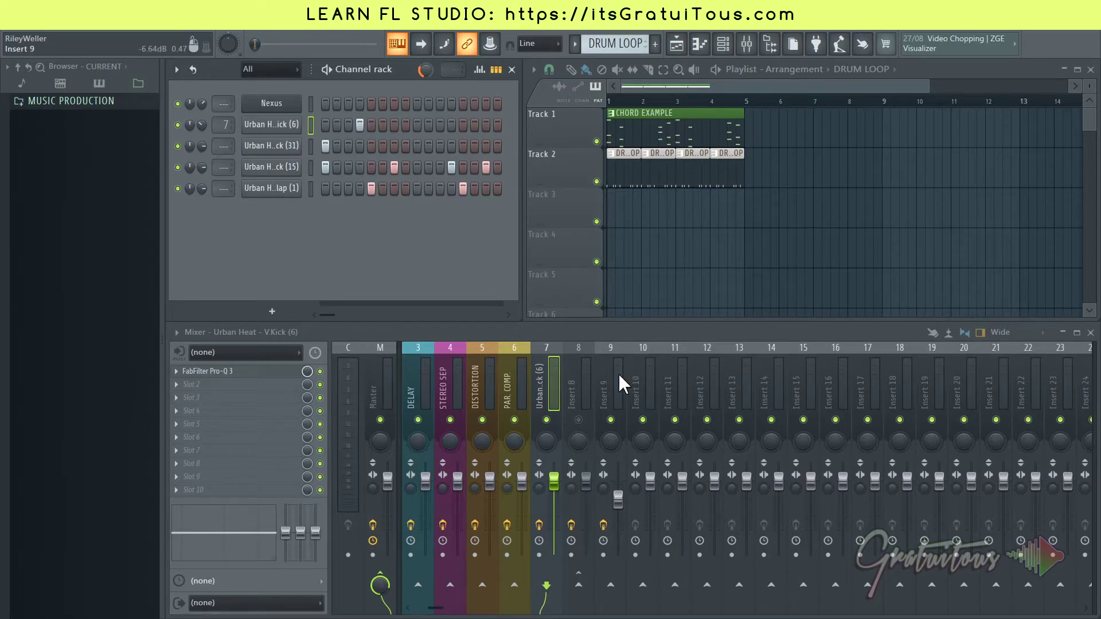
Start the drum pattern playing from the channel rack
{"action": "left_click", "coordinate": [323, 136]}
{"action": "key", "text": "q"}
{"action": "key", "text": "q"}
{"action": "key", "text": "q"}
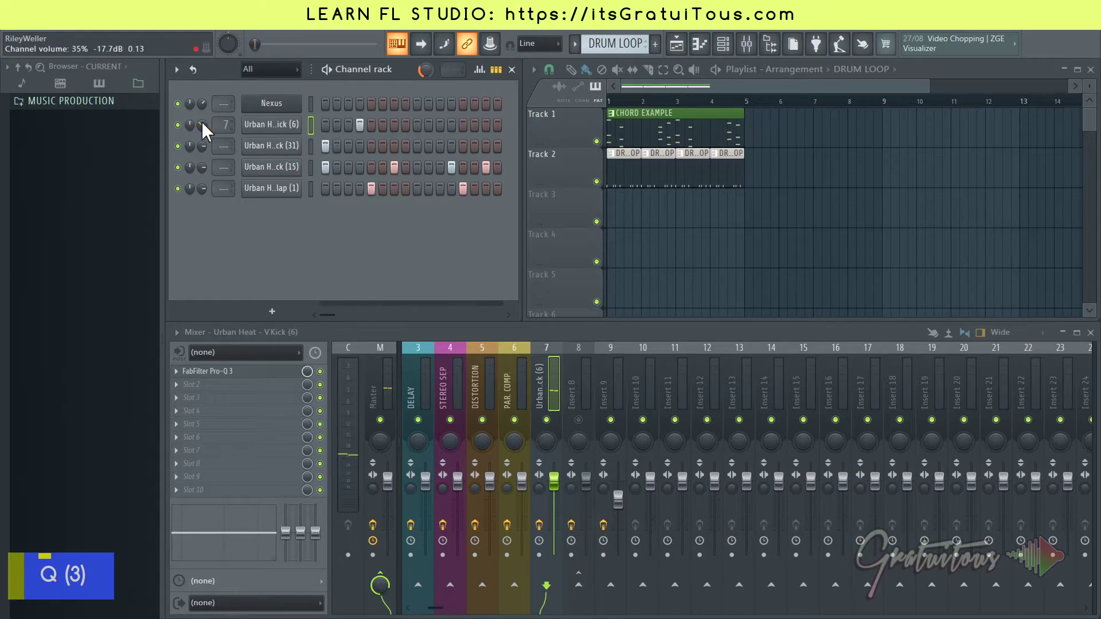
{"action": "right_click", "coordinate": [207, 129]}
{"action": "left_click", "coordinate": [210, 132]}
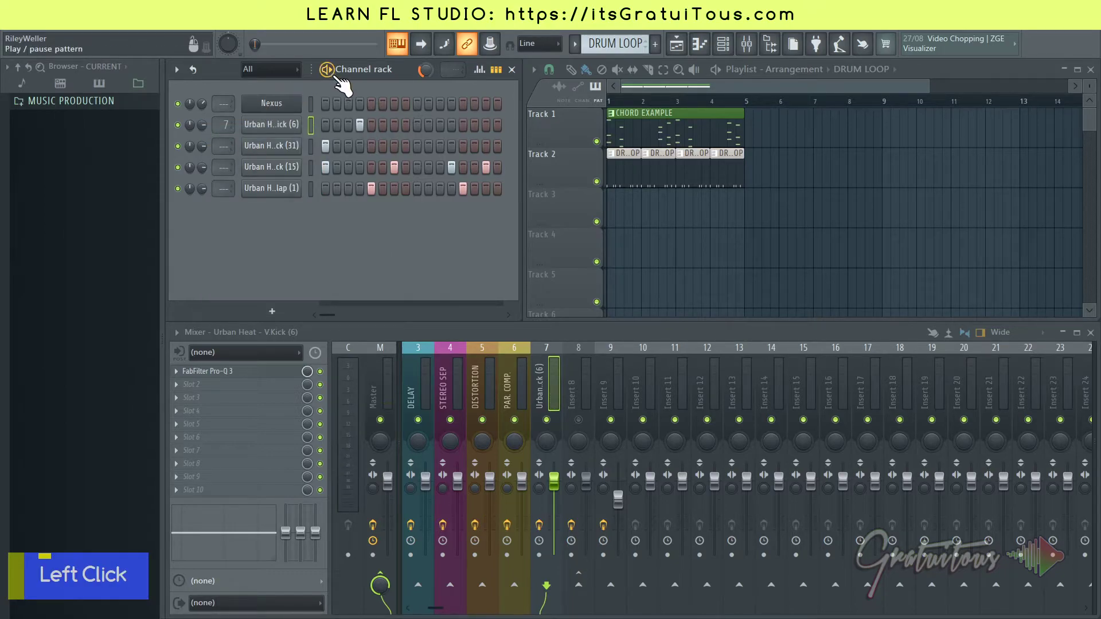
Turn the kick's channel volume up and down, landing around 68% (-7.7 dB), then stop playback
{"action": "left_click", "coordinate": [344, 81]}
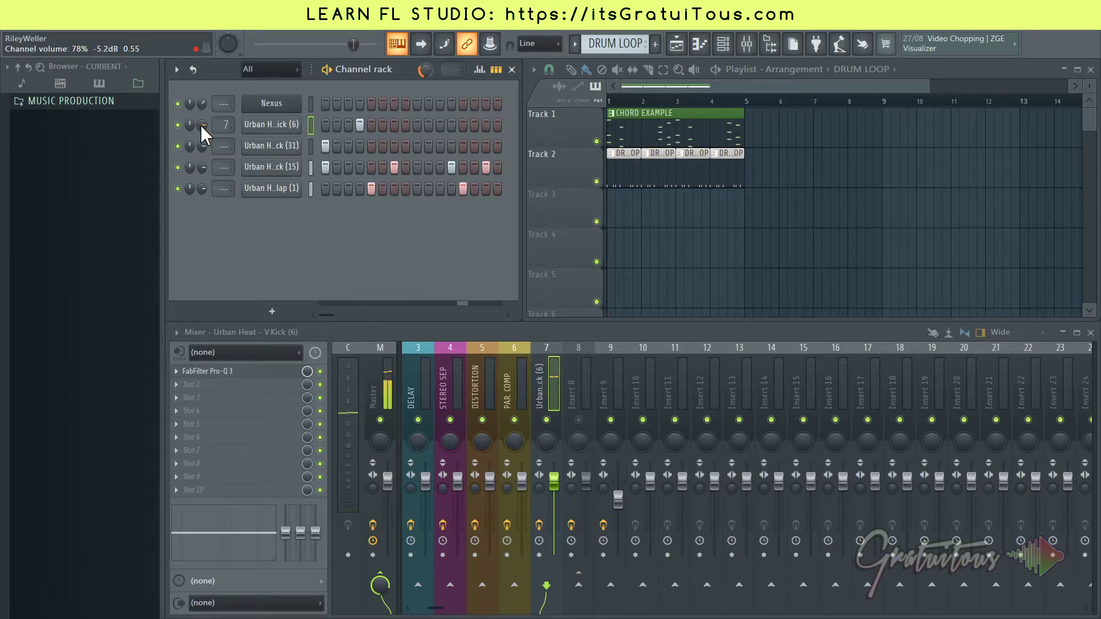
{"action": "left_click", "coordinate": [206, 132]}
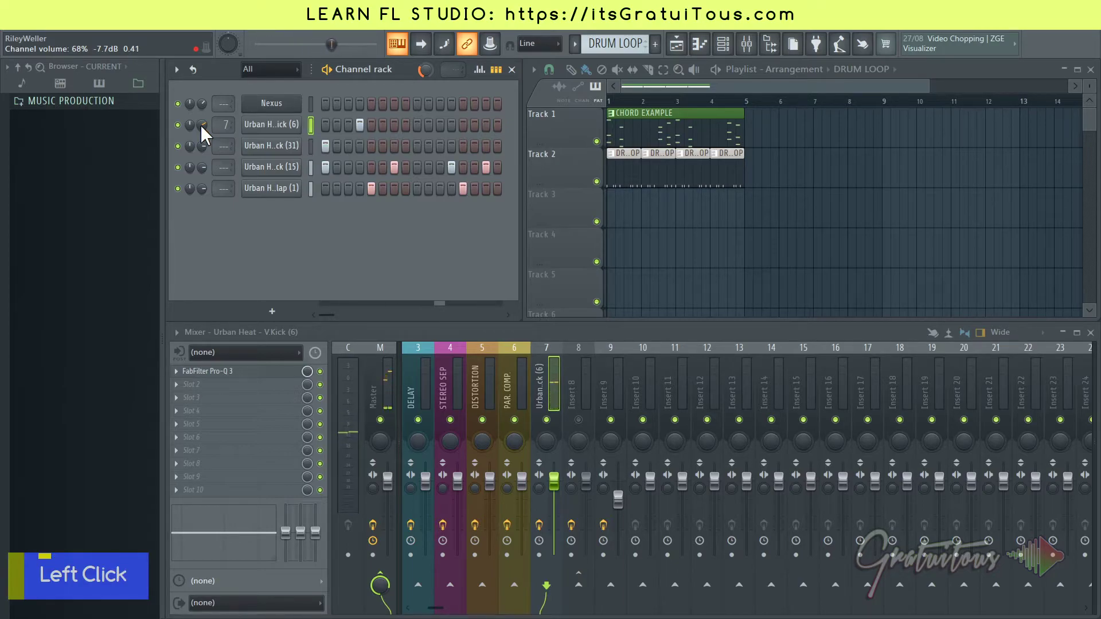
{"action": "key", "text": "space"}
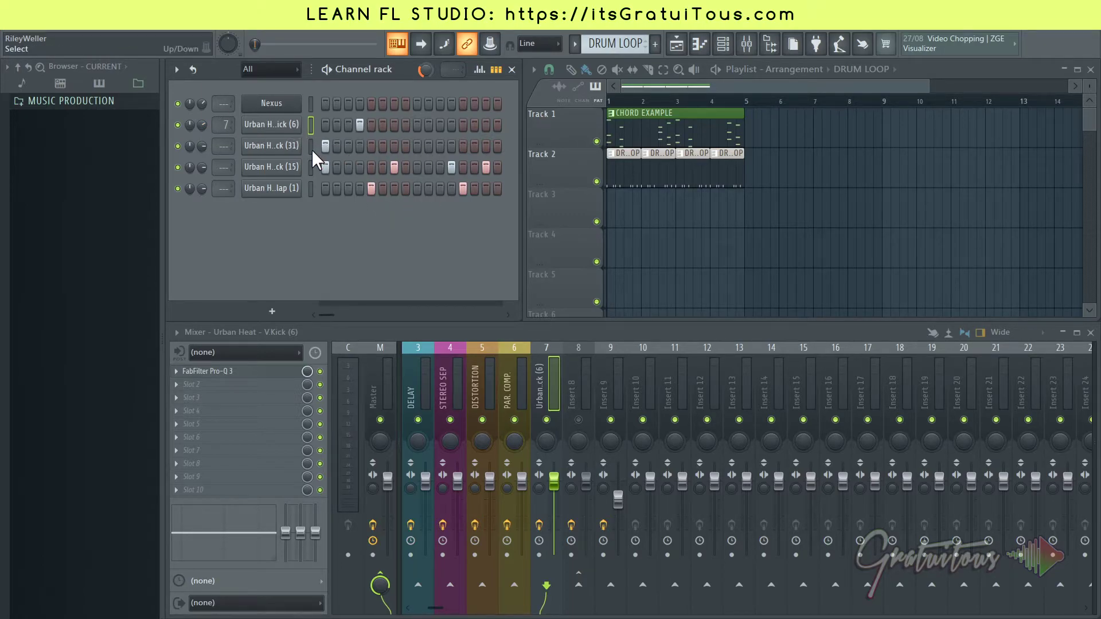
Route the other three drum channels to consecutive mixer inserts 8, 9 and 10 starting after insert 7
{"action": "left_click", "coordinate": [317, 159]}
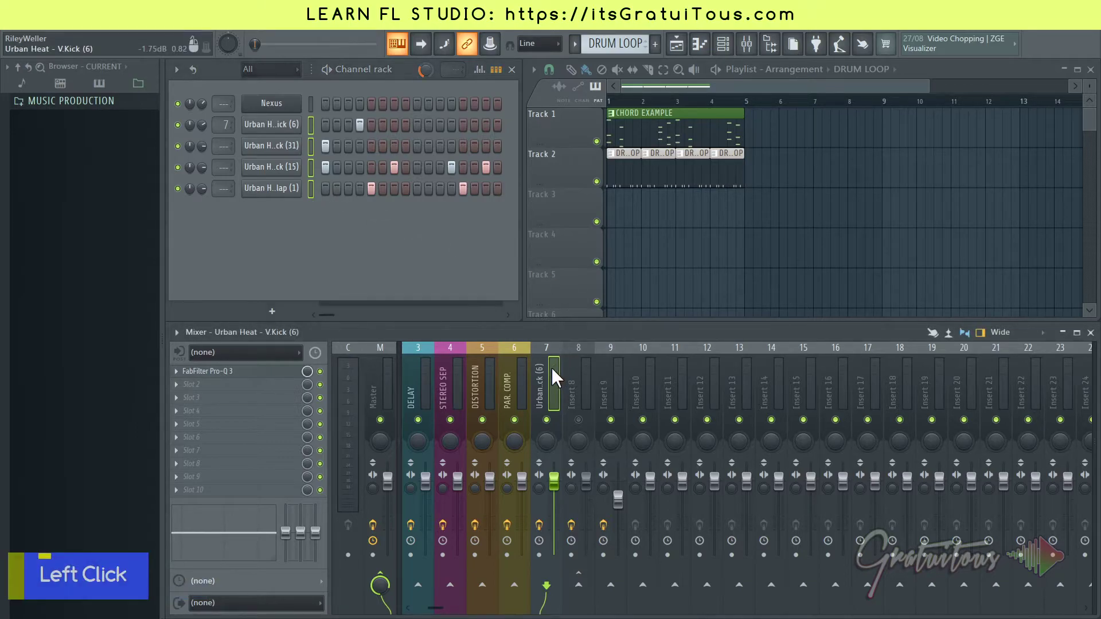
{"action": "left_click", "coordinate": [549, 387]}
{"action": "key", "text": "ctrl+s"}
{"action": "key", "text": "ctrl+shift+l"}
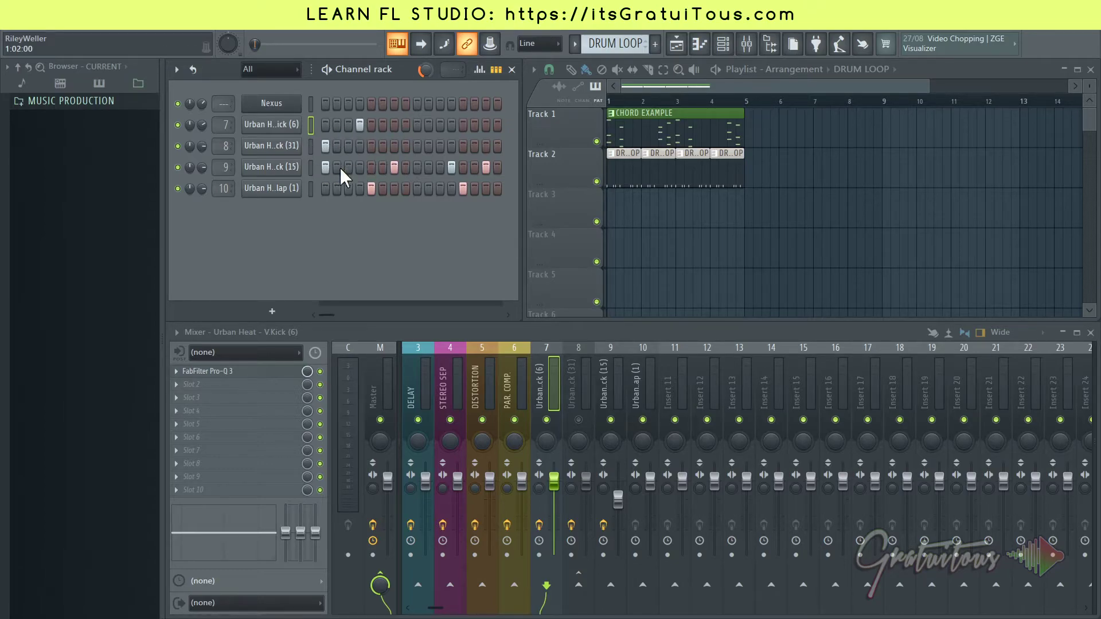
Select V.Kick (15) and audition the drum pattern through the new inserts
{"action": "left_click", "coordinate": [318, 176]}
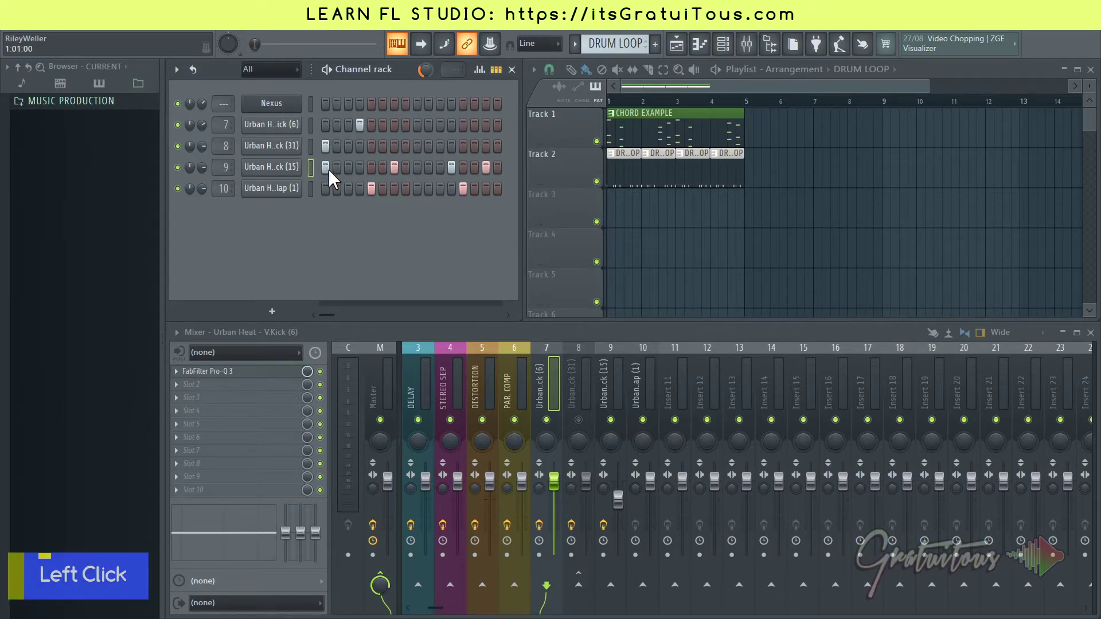
{"action": "key", "text": "q"}
{"action": "key", "text": "q"}
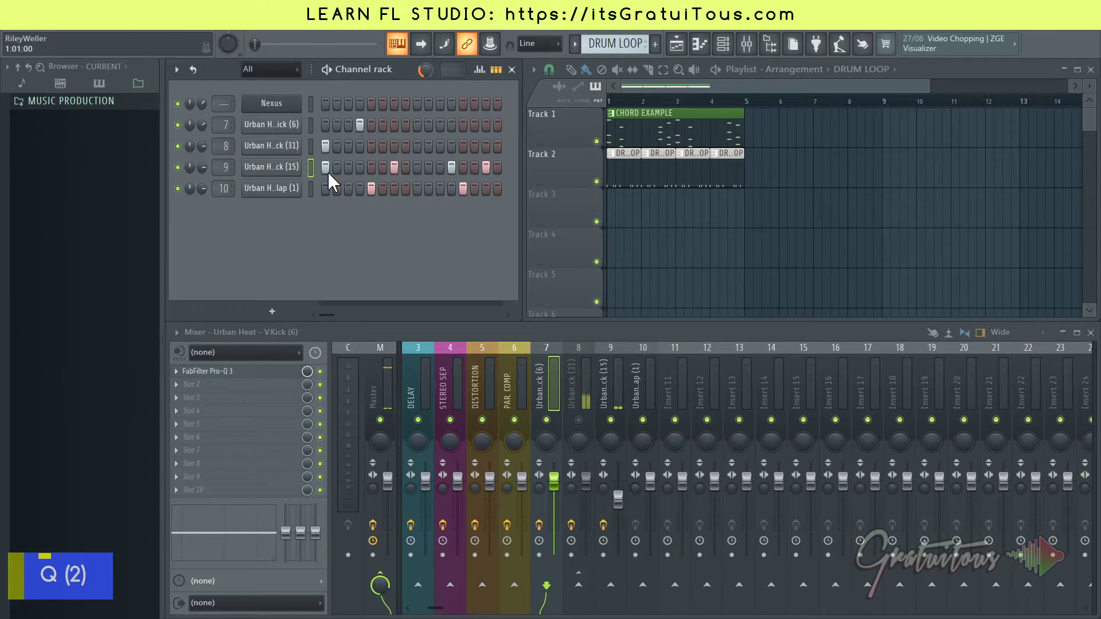
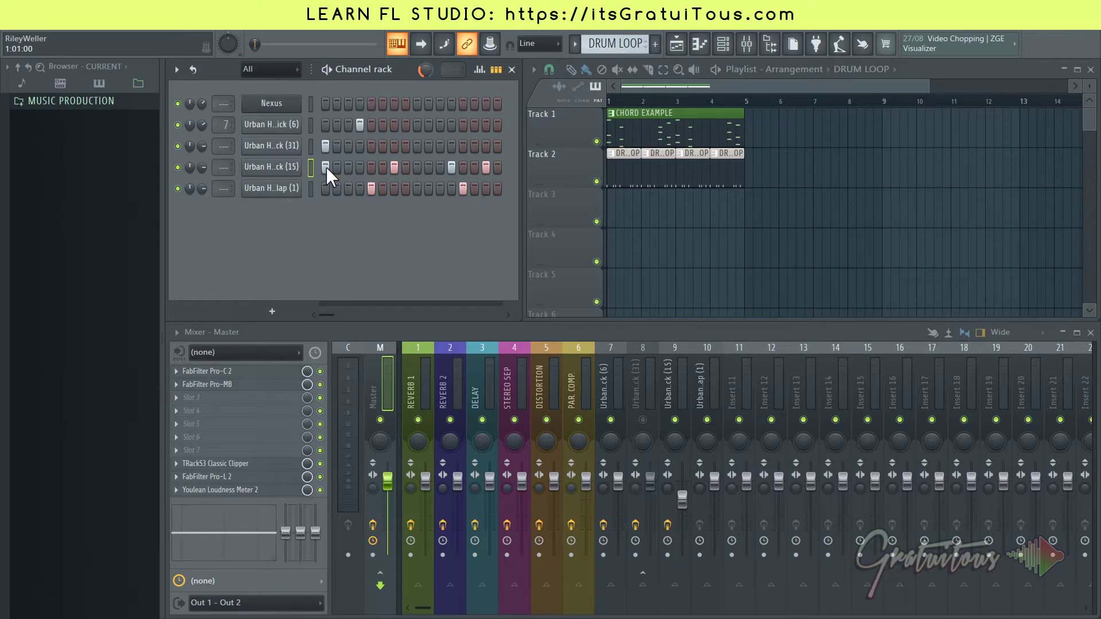
{"action": "key", "text": "space"}
{"action": "key", "text": "q"}
{"action": "key", "text": "q"}
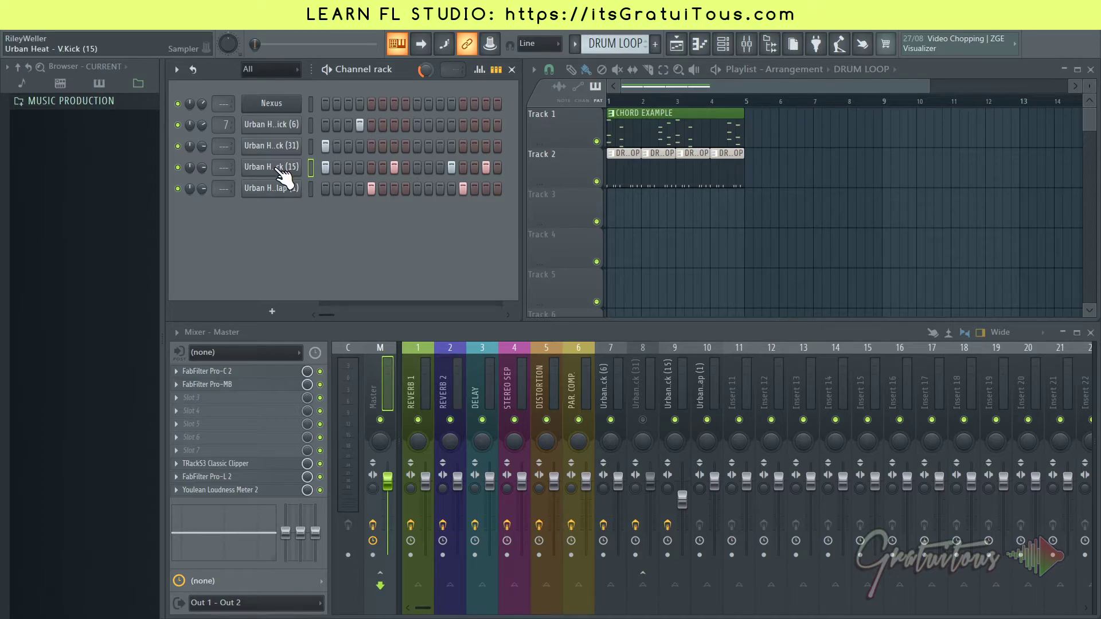
View the V.Kick (15) channel's notes in the piano roll from its channel menu
{"action": "key", "text": "q"}
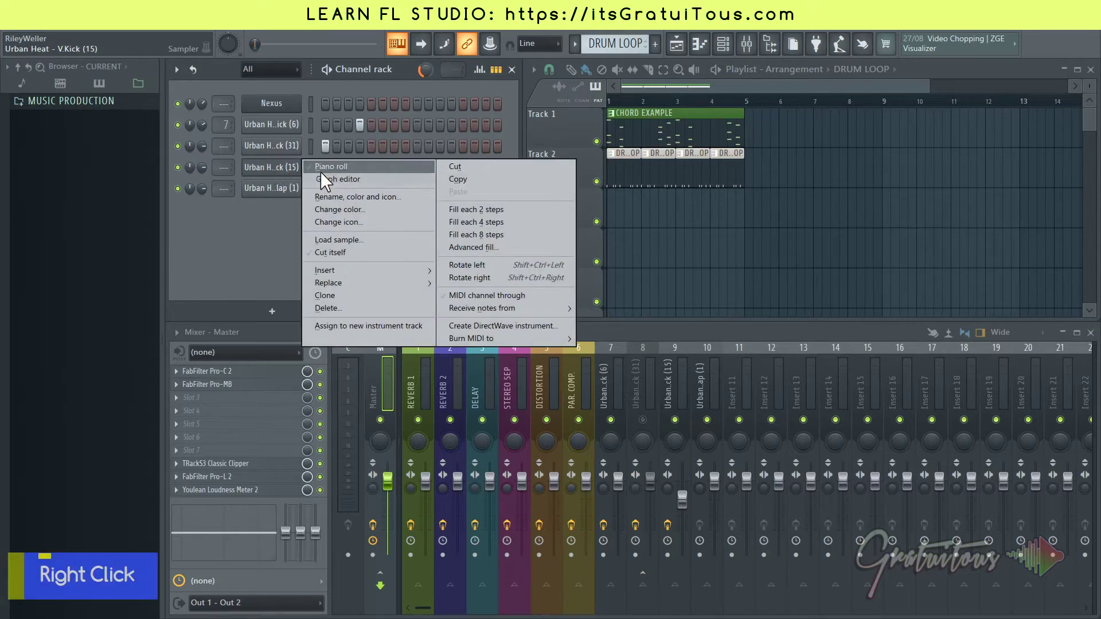
{"action": "right_click", "coordinate": [326, 179]}
{"action": "left_click", "coordinate": [326, 178]}
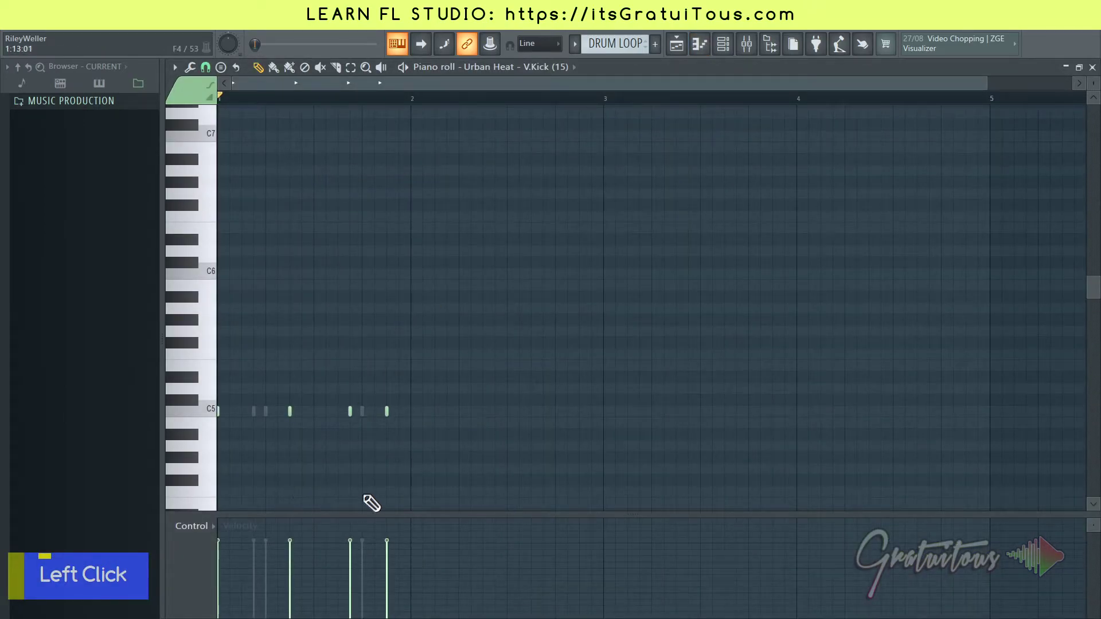
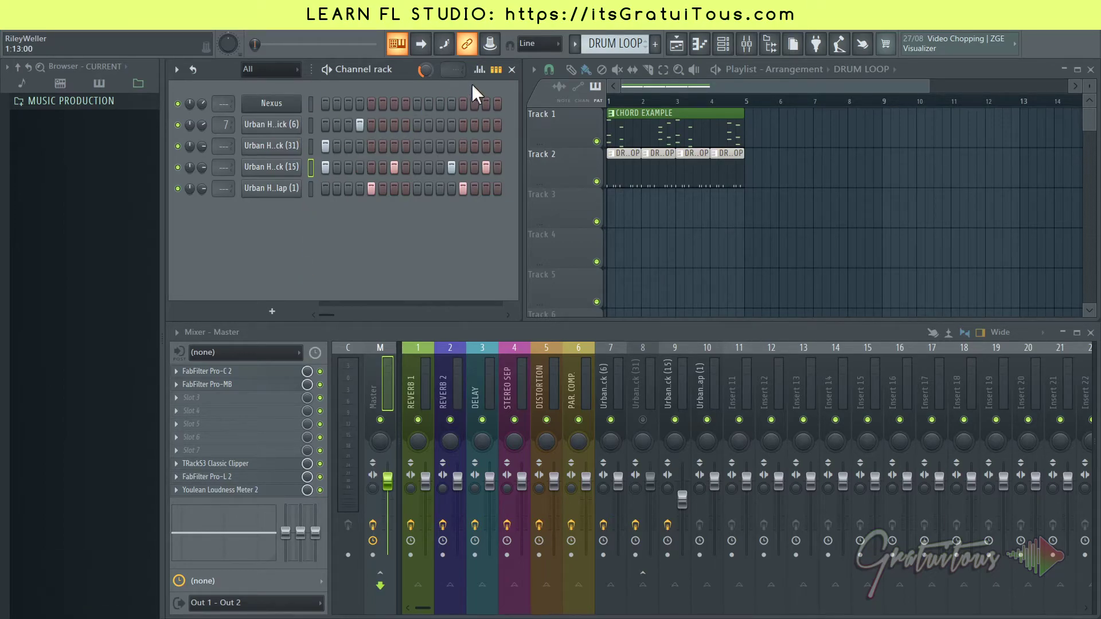
Pull the first V.Kick (15) hit's velocity bar down and check the lowered note in the piano roll
{"action": "key", "text": "Escape"}
{"action": "left_click", "coordinate": [489, 84]}
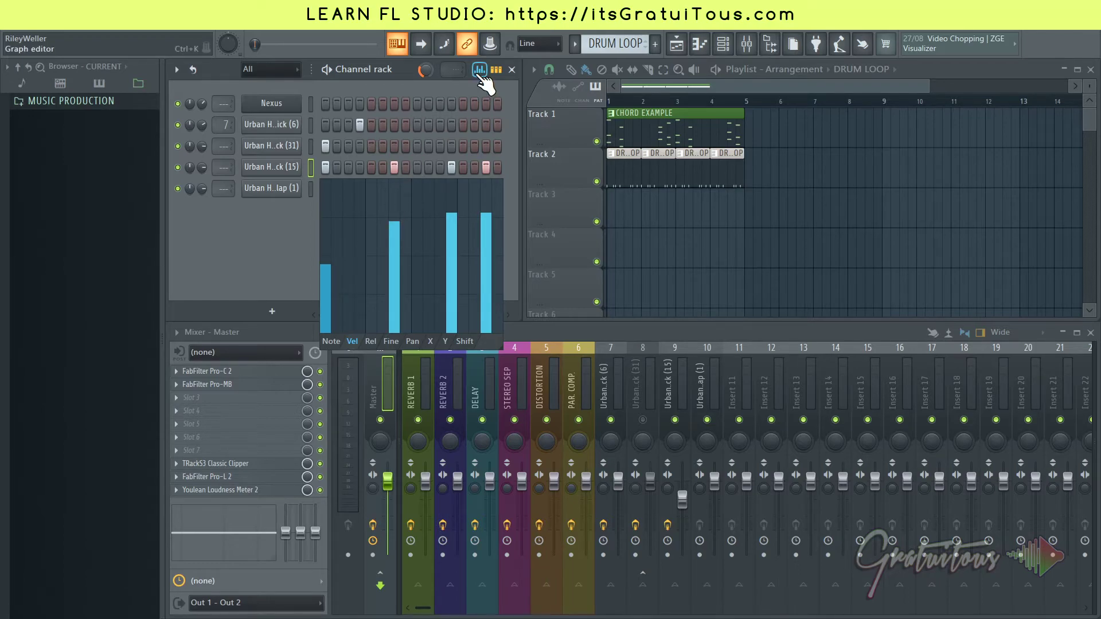
{"action": "left_click", "coordinate": [487, 79]}
{"action": "left_click", "coordinate": [310, 176]}
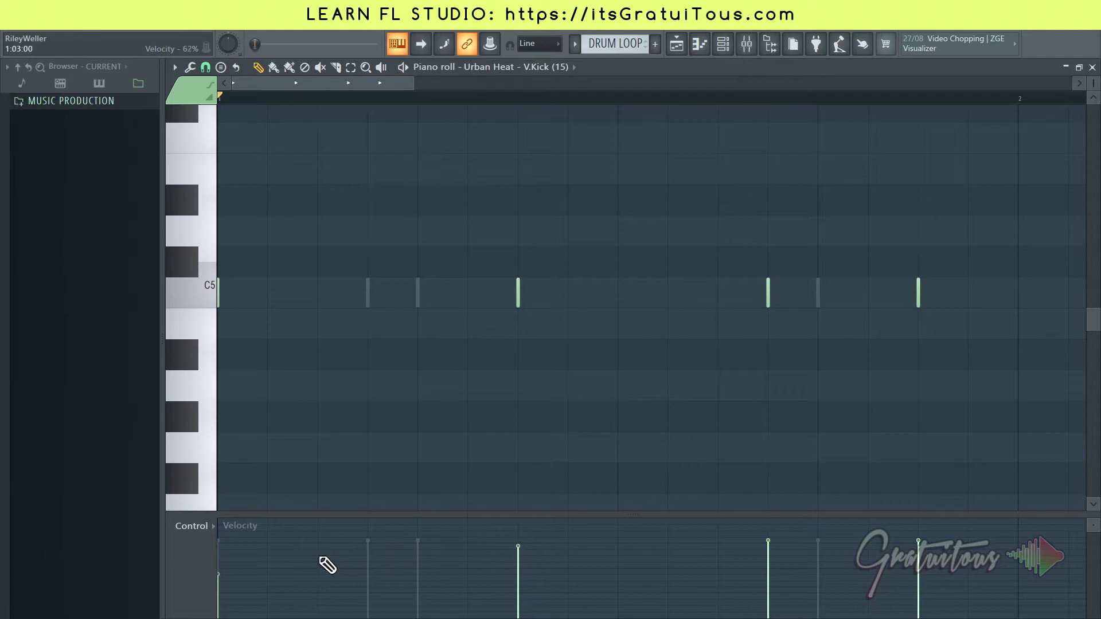
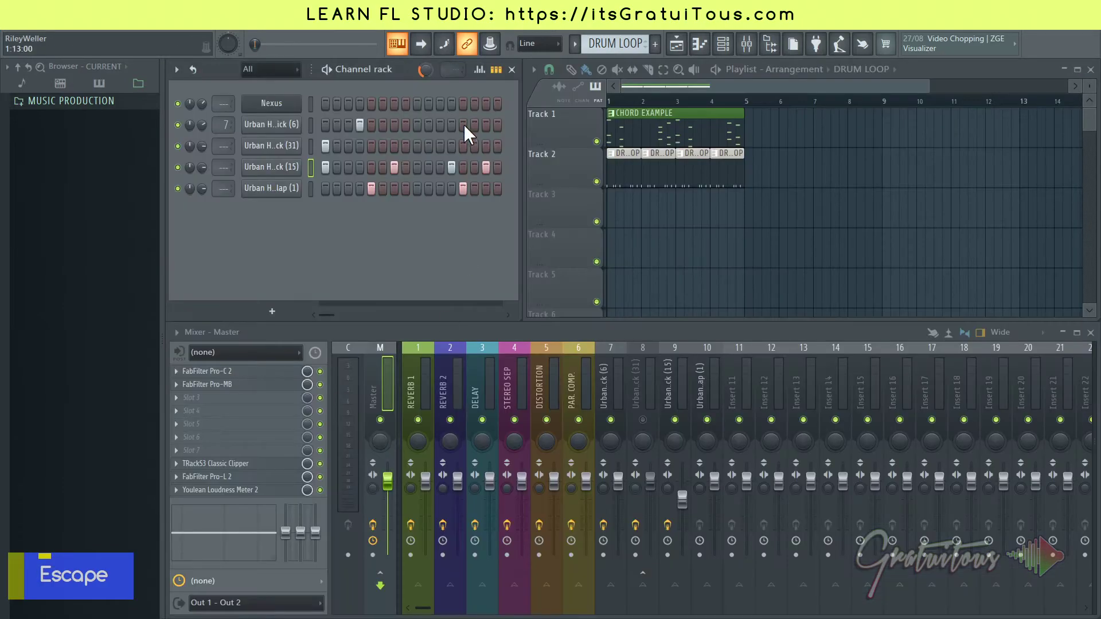
{"action": "left_click", "coordinate": [489, 76]}
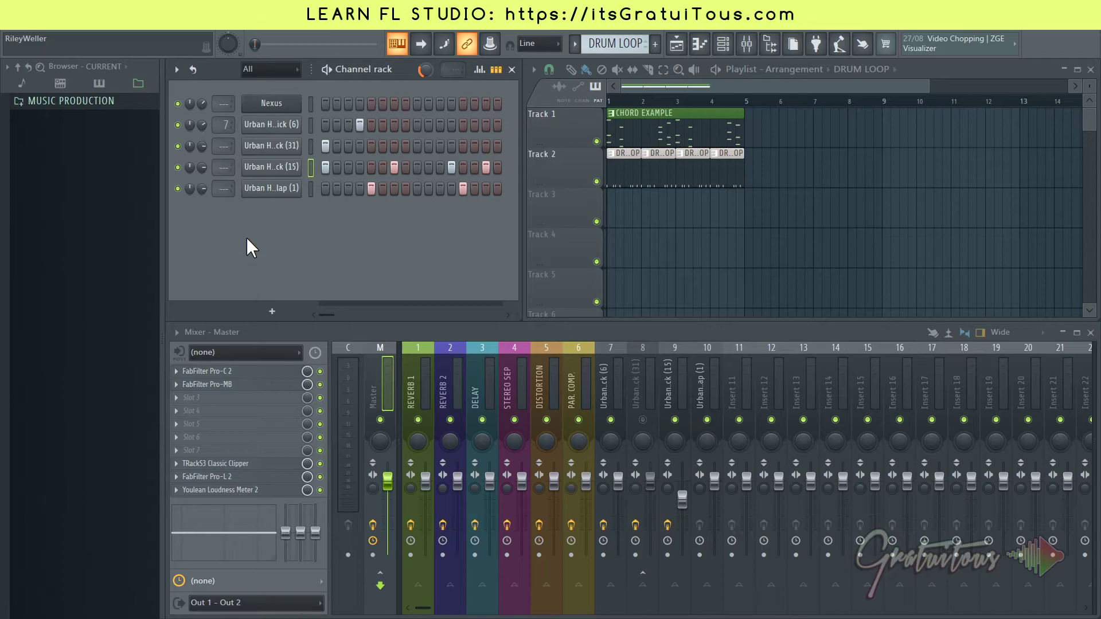
{"action": "left_click", "coordinate": [205, 131]}
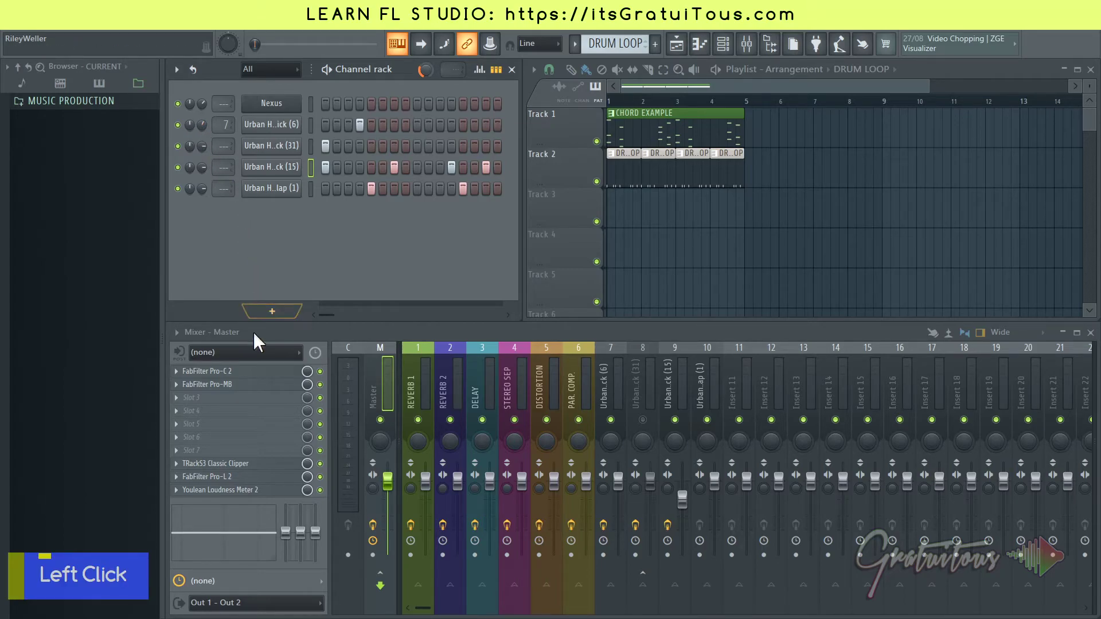
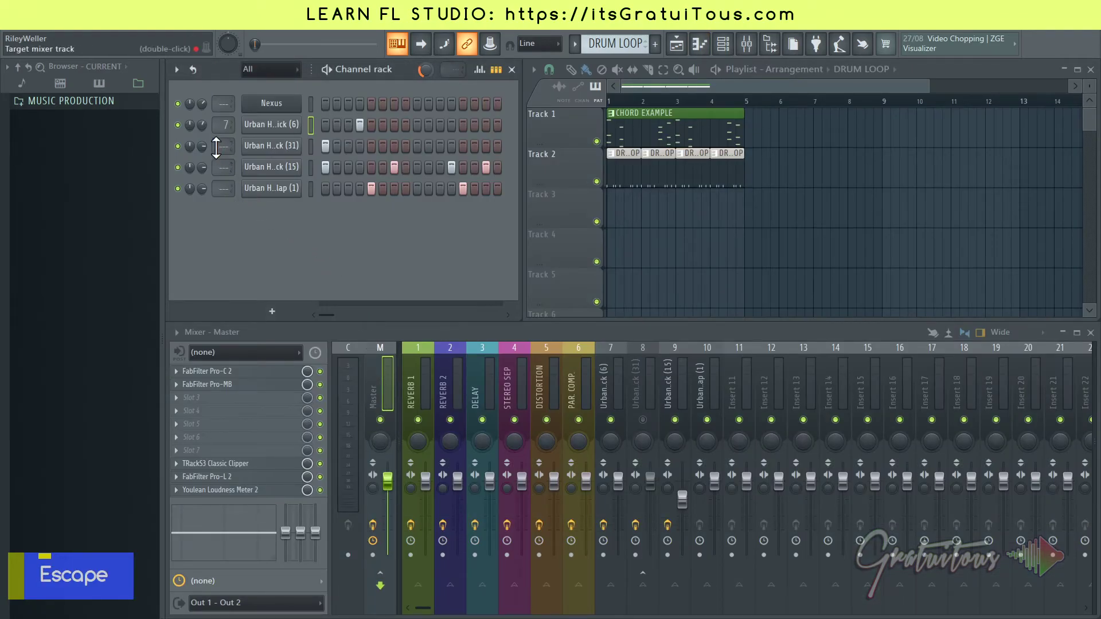
Select the V.Kick (15) channel and turn its Channel Rack volume knob
{"action": "key", "text": "Escape"}
{"action": "left_click", "coordinate": [211, 133]}
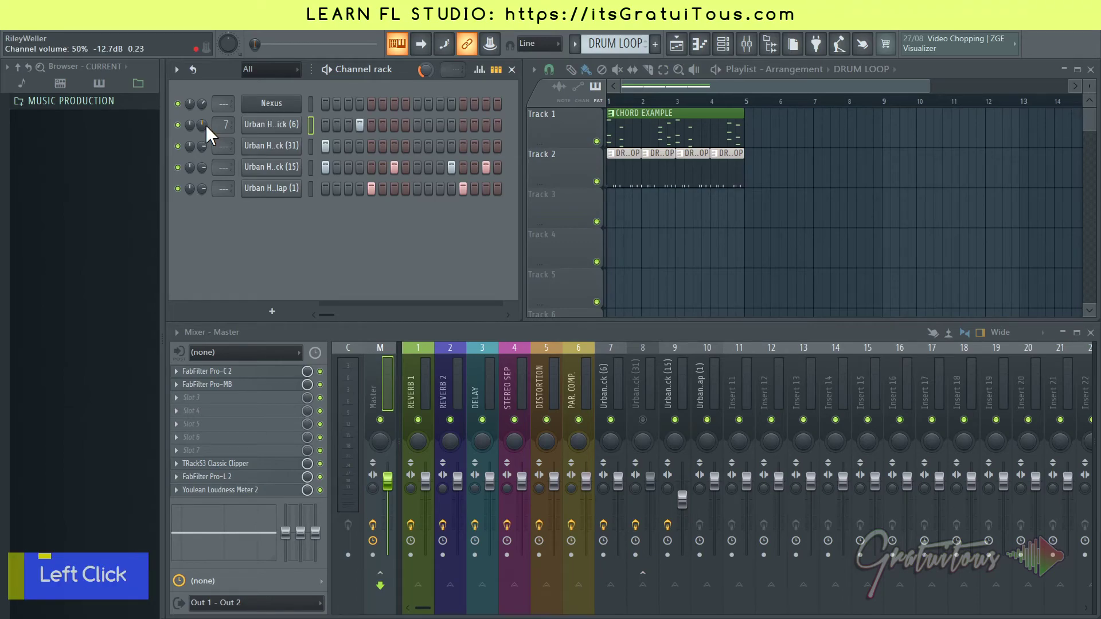
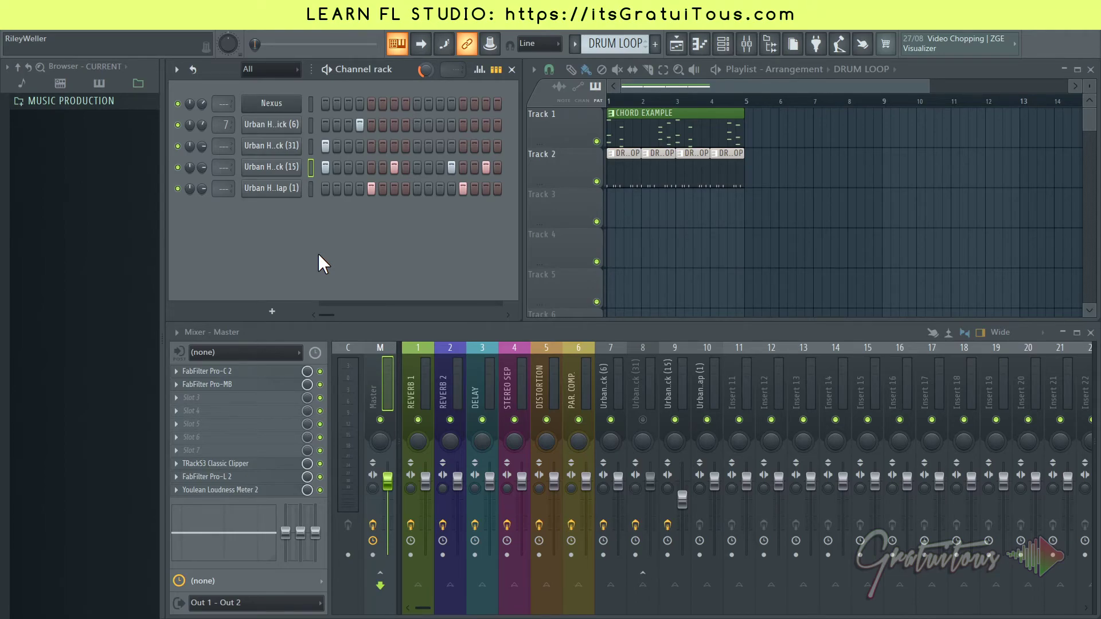
{"action": "key", "text": "Escape"}
Switch to Chrome, review the checkout page, and go to the itsgratuitous.com home page
{"action": "key", "text": "alt+Tab"}
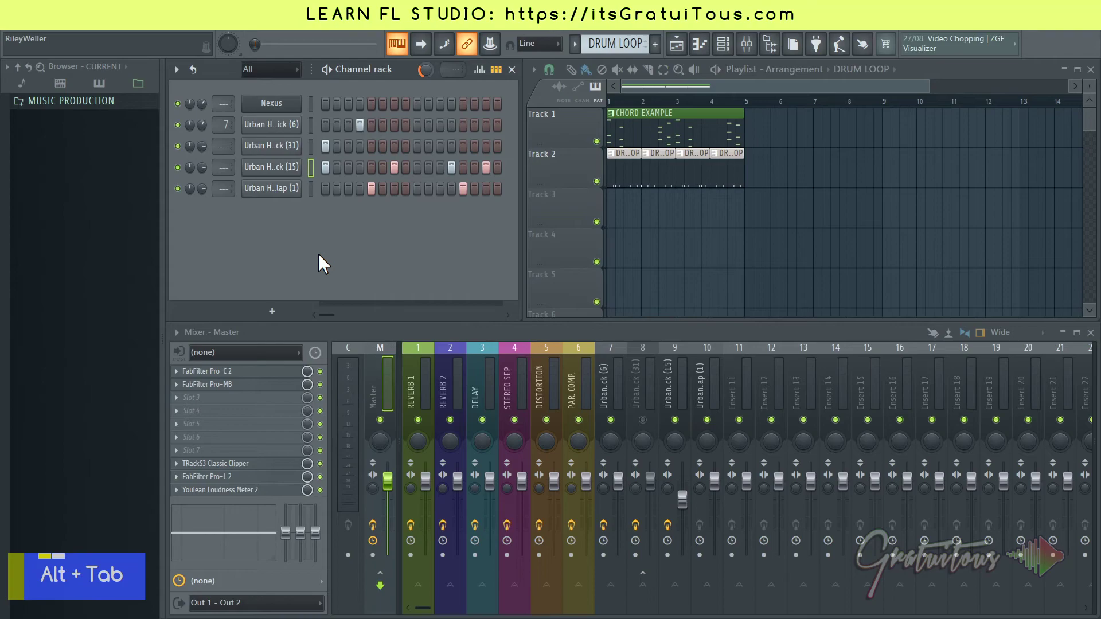
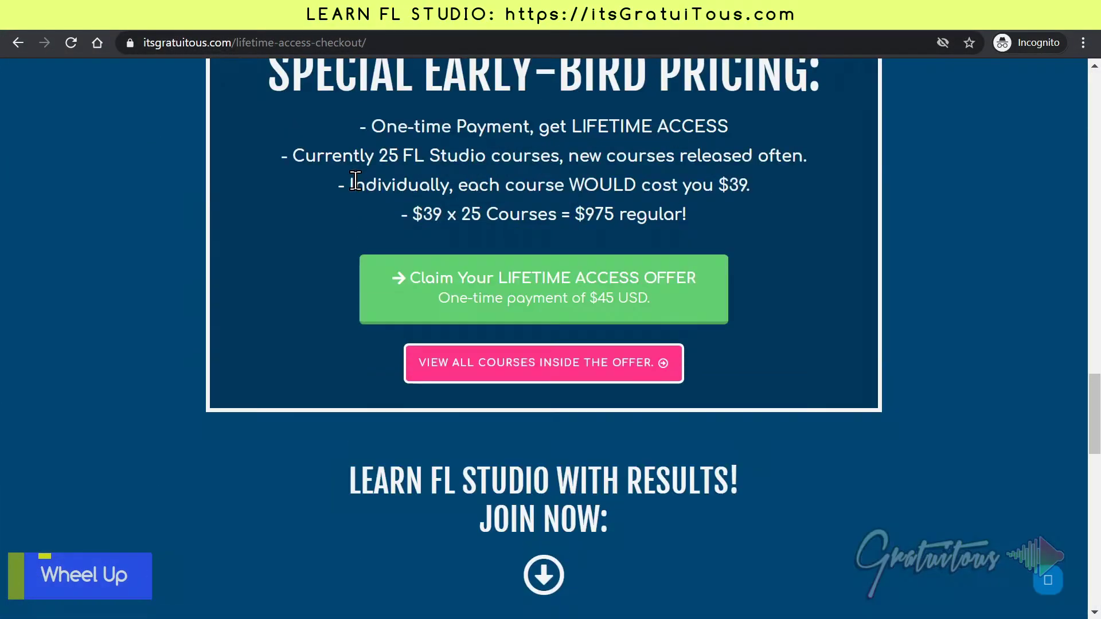
{"action": "scroll", "scroll_direction": "down", "scroll_amount": 3}
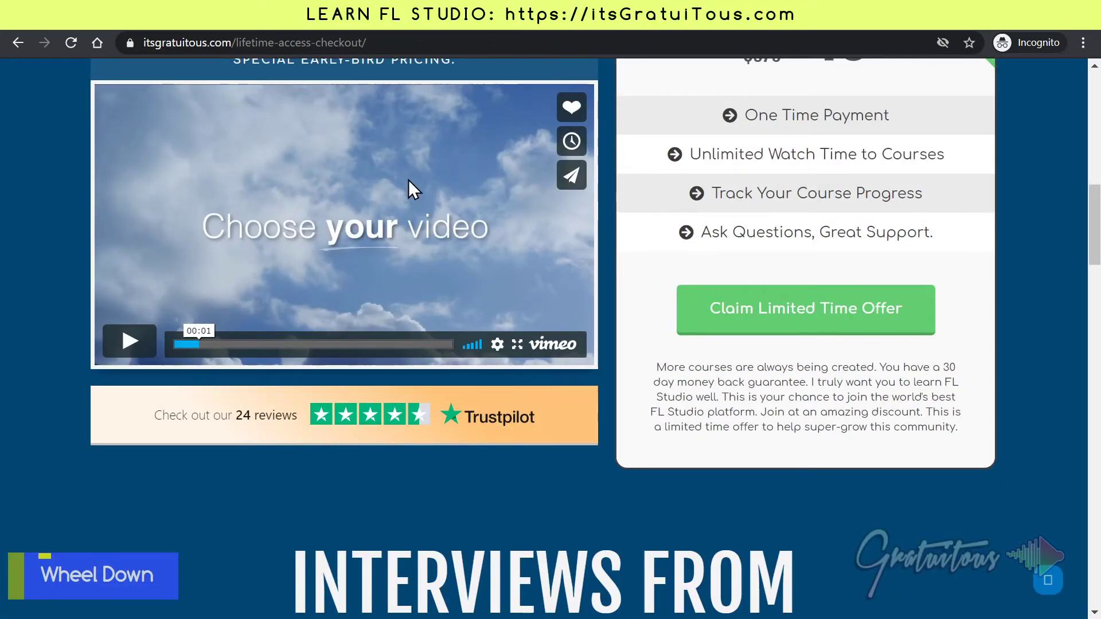
{"action": "scroll", "scroll_direction": "up", "scroll_amount": 3}
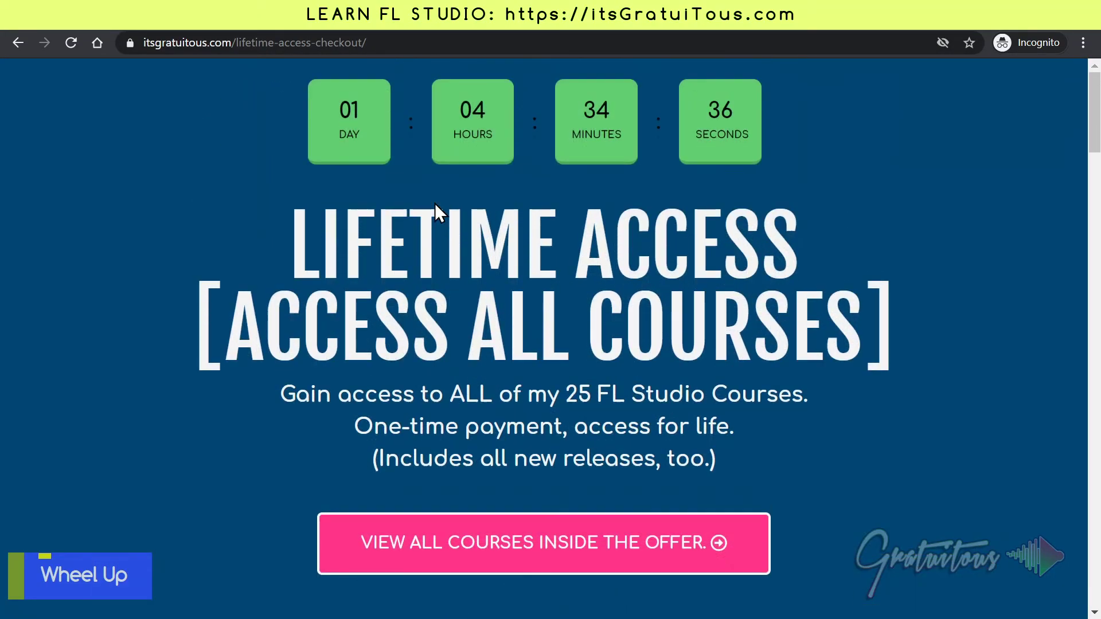
{"action": "left_click", "coordinate": [295, 35]}
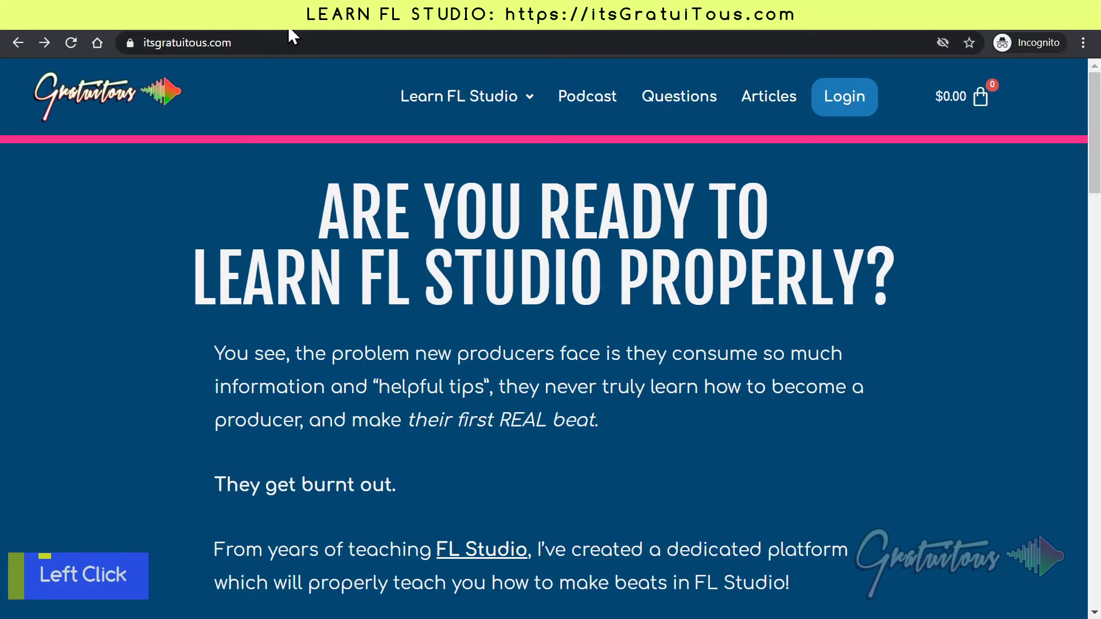
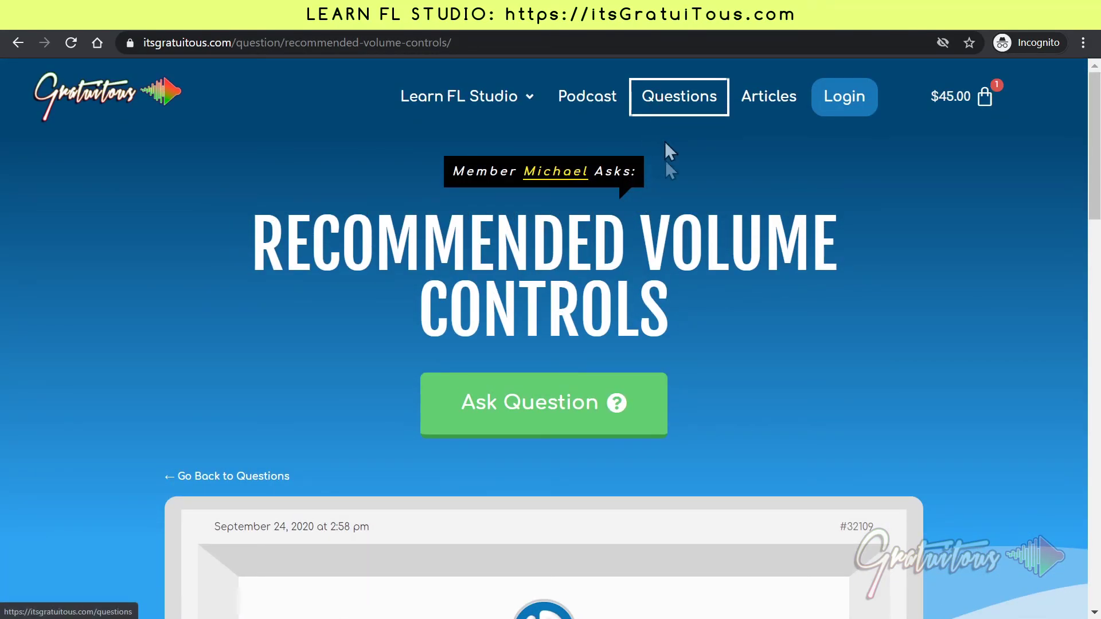
Try to post a question on the Recommended Volume Controls page, hitting the membership prompt
{"action": "scroll", "scroll_direction": "up", "scroll_amount": 3}
{"action": "left_click", "coordinate": [587, 408]}
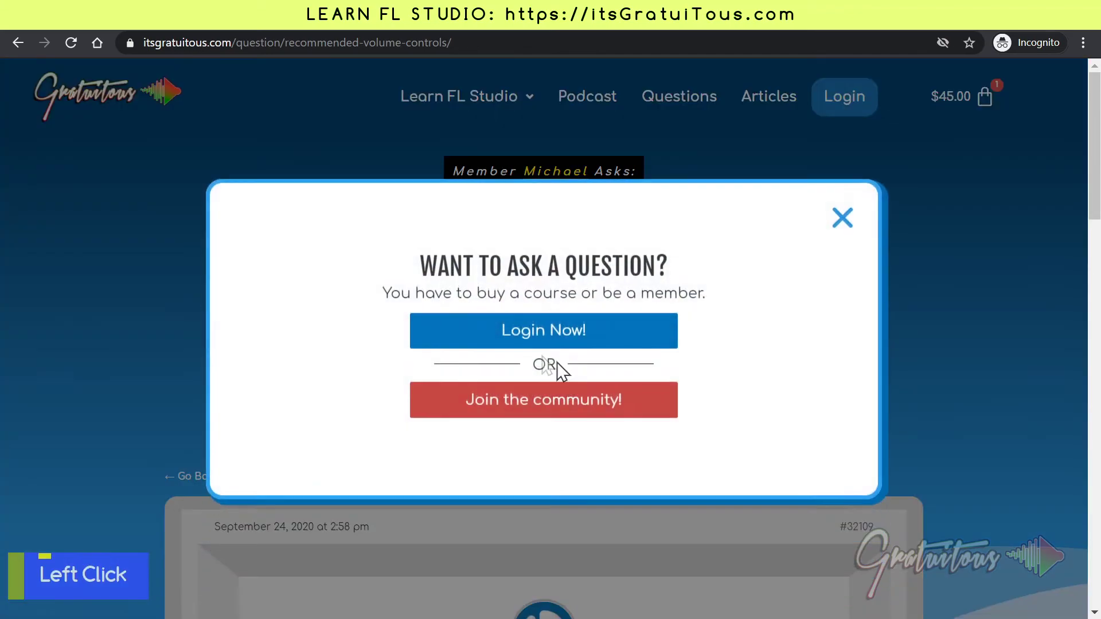